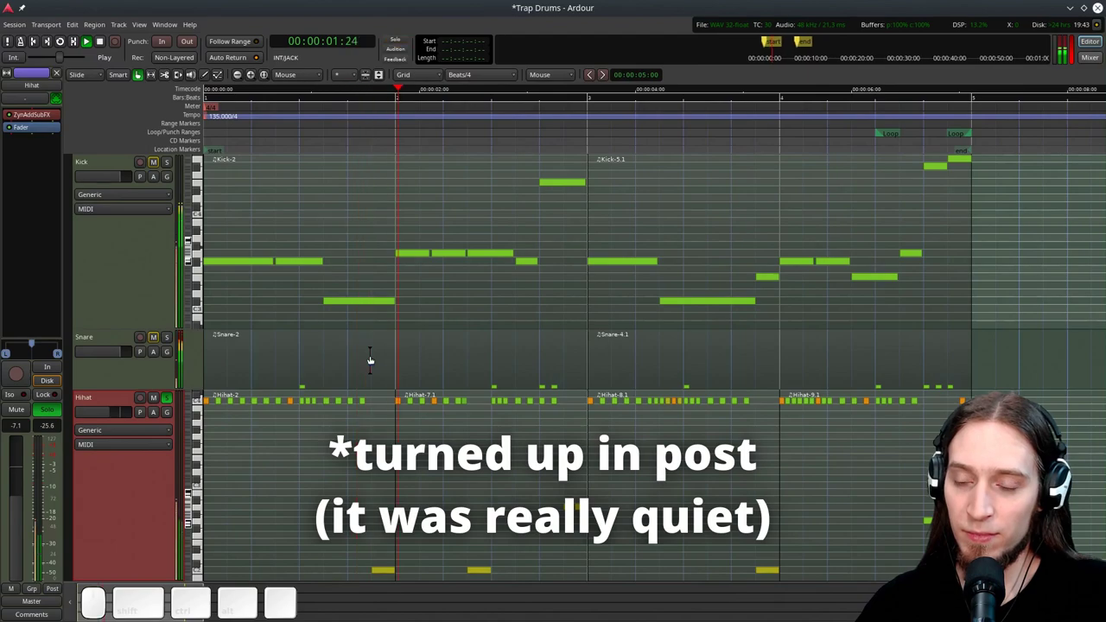
Stop the drum loop and bring the Hihat track's ZynAddSubFX plugin into view
{"action": "key", "text": "space"}
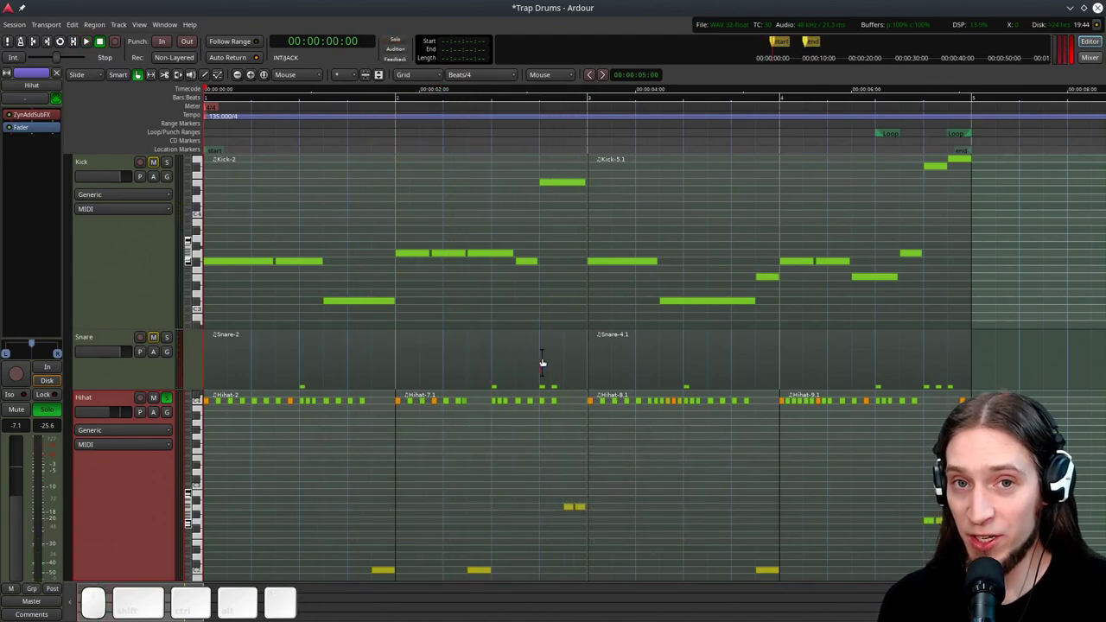
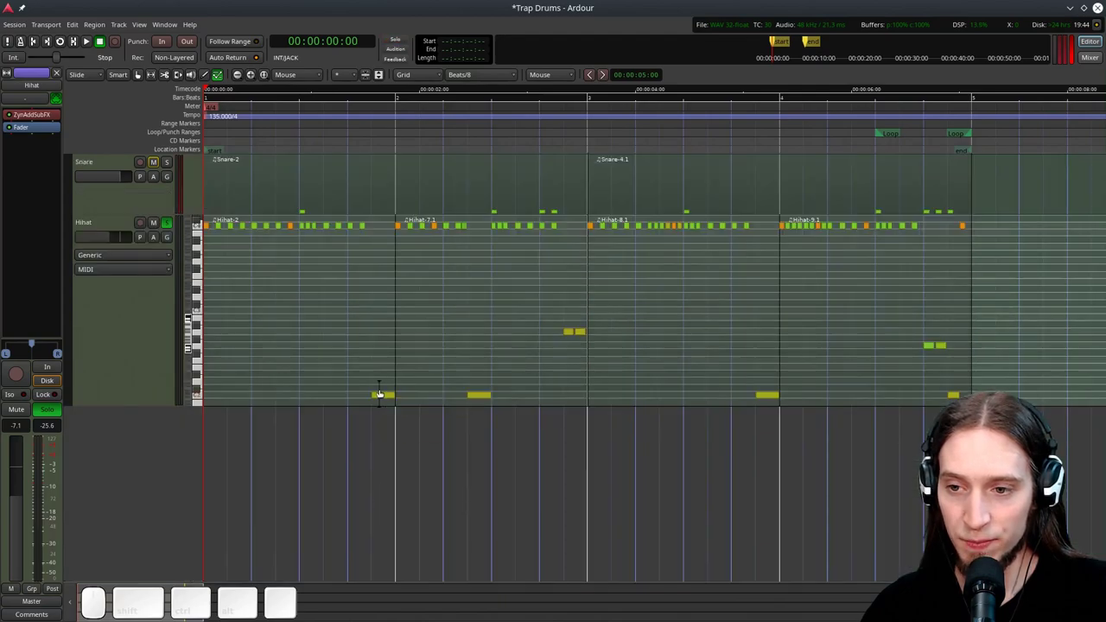
{"action": "scroll", "scroll_direction": "up", "scroll_amount": 3}
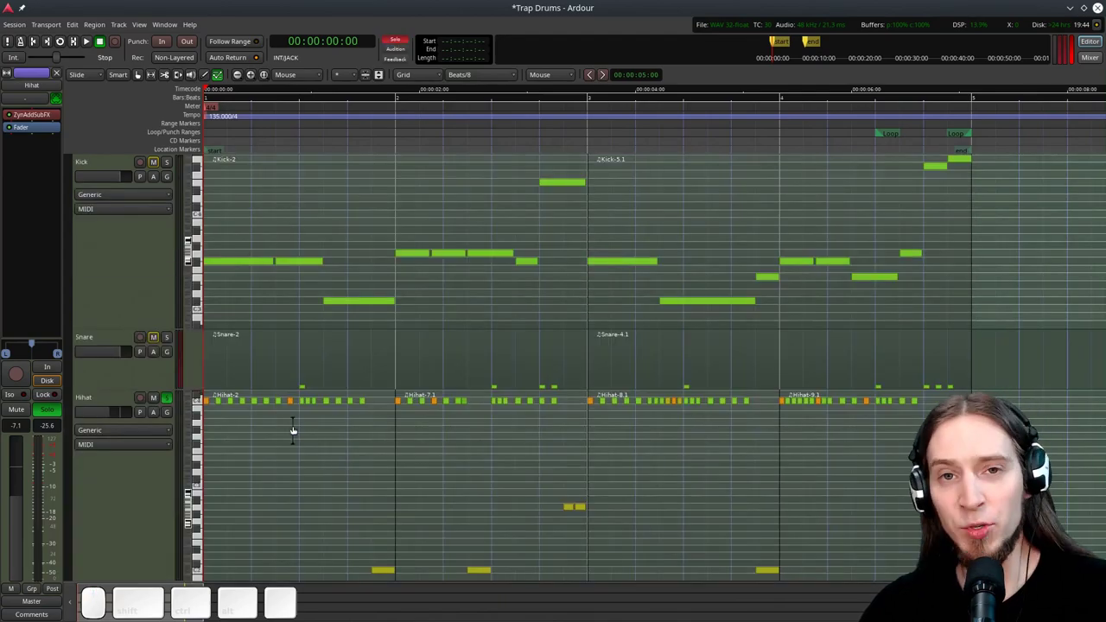
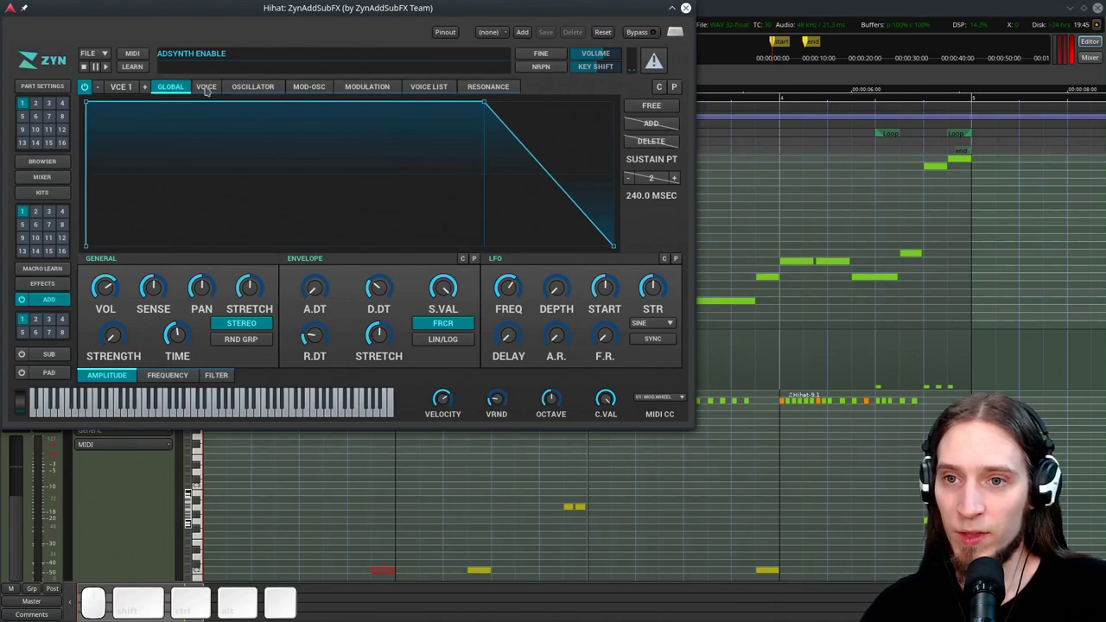
Set voice 1's oscillator base function to Pulse, trying the shape and resetting it to 64
{"action": "left_click", "coordinate": [211, 86]}
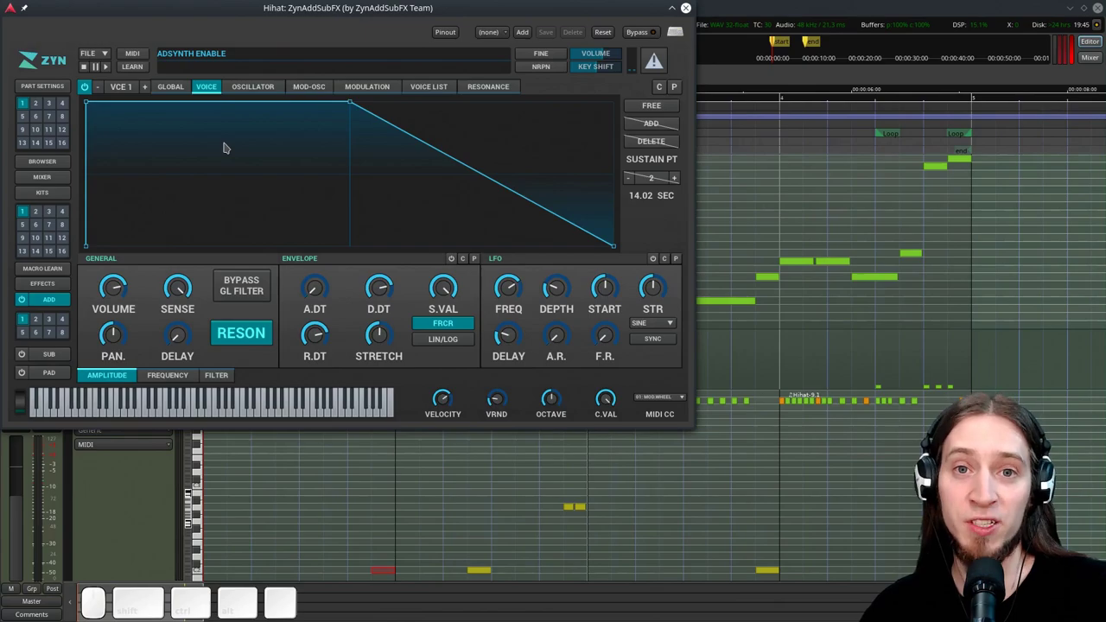
{"action": "left_click", "coordinate": [276, 86]}
{"action": "left_click_drag", "start_coordinate": [304, 120], "coordinate": [305, 151]}
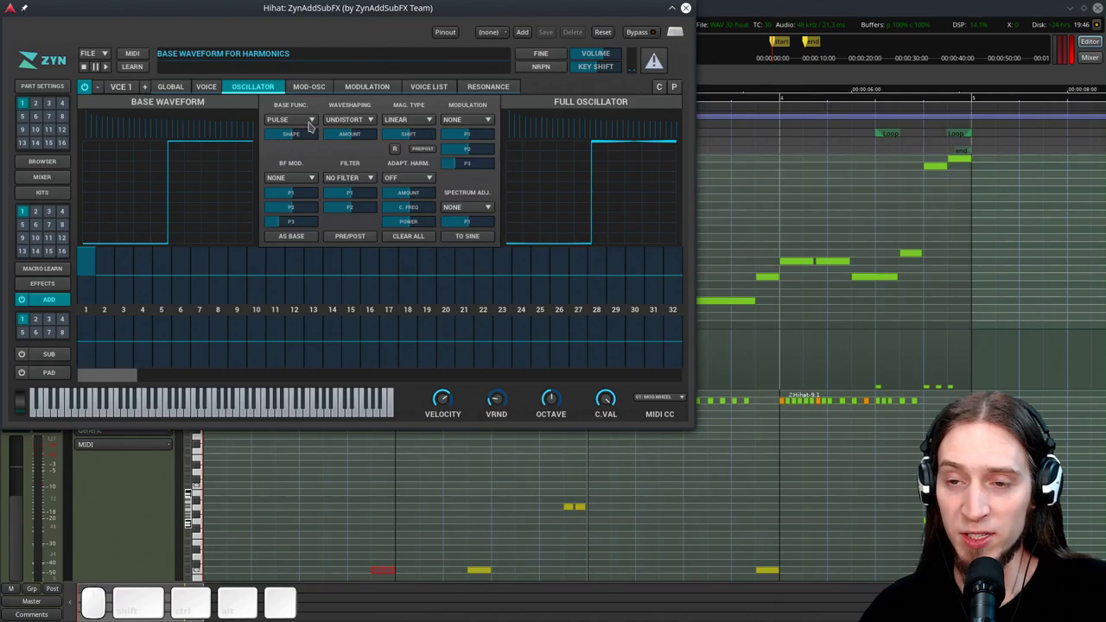
{"action": "left_click_drag", "start_coordinate": [300, 135], "coordinate": [324, 132]}
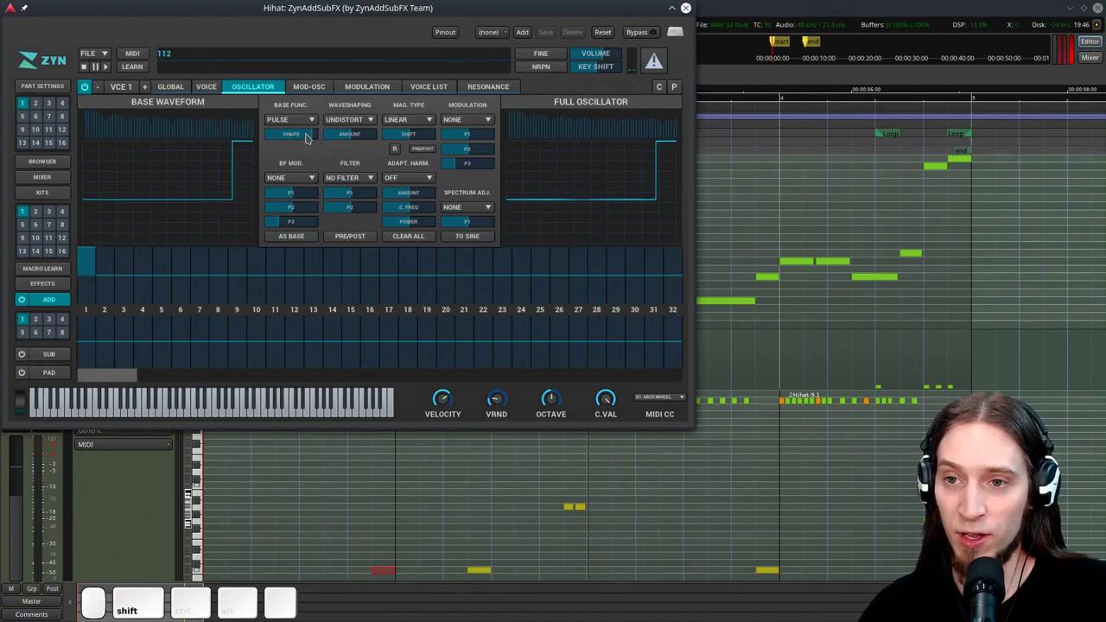
{"action": "left_click", "coordinate": [311, 134]}
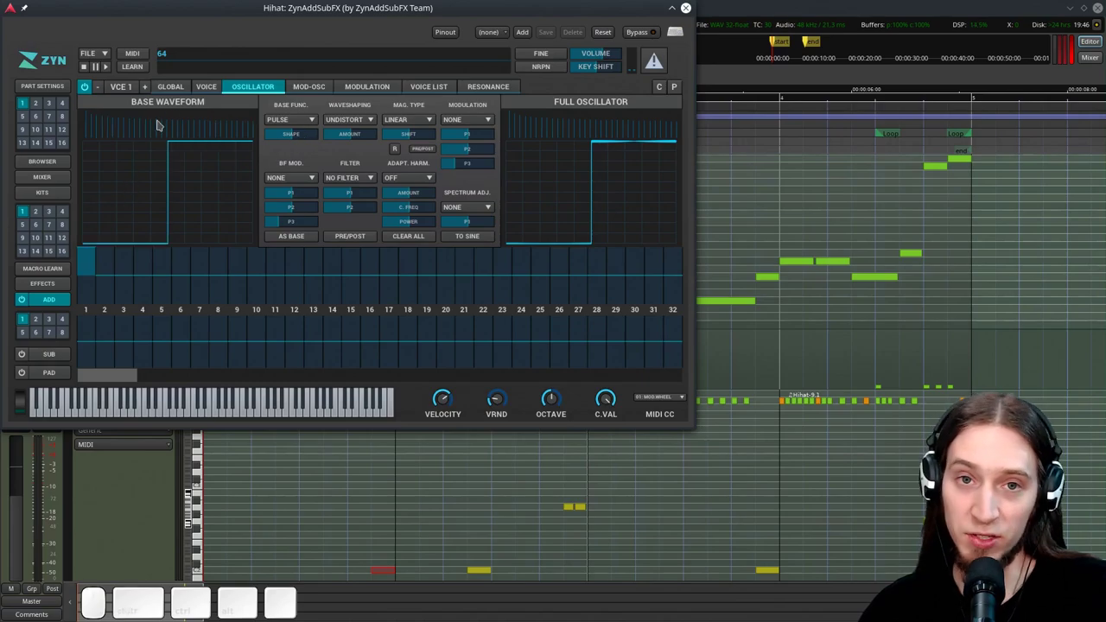
Enable fixed frequency in voice 1's frequency settings
{"action": "left_click", "coordinate": [218, 92]}
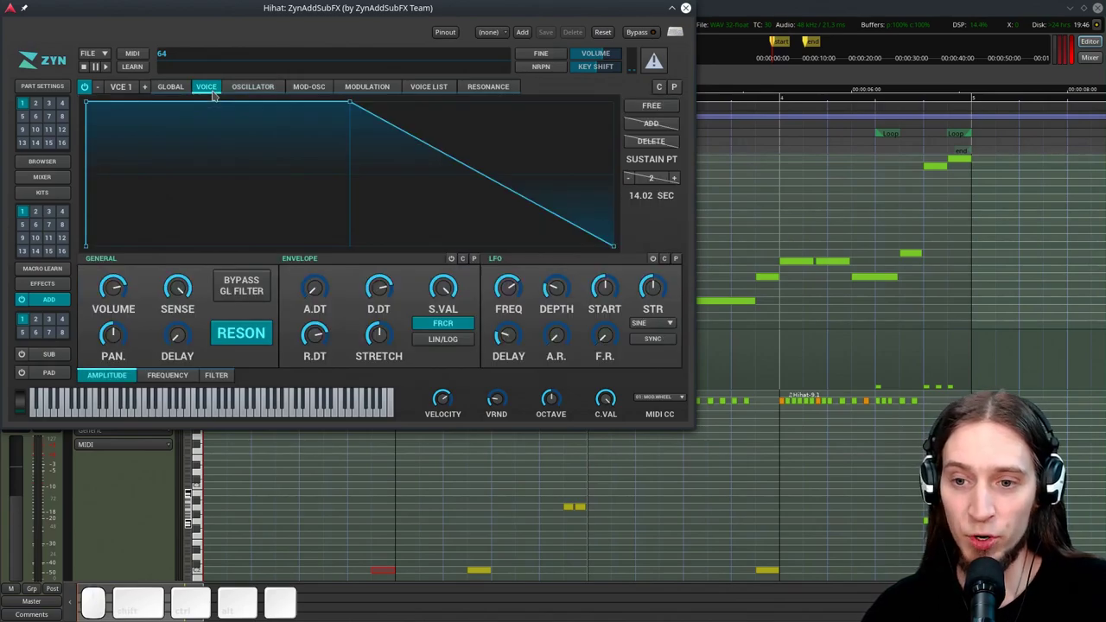
{"action": "left_click", "coordinate": [270, 331]}
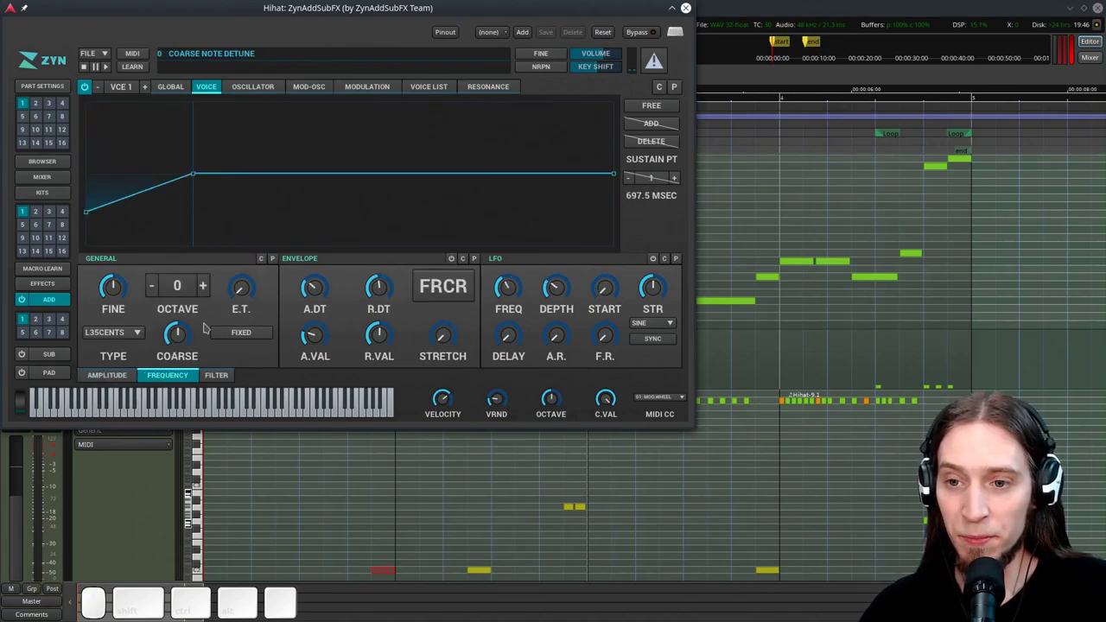
{"action": "left_click", "coordinate": [254, 332]}
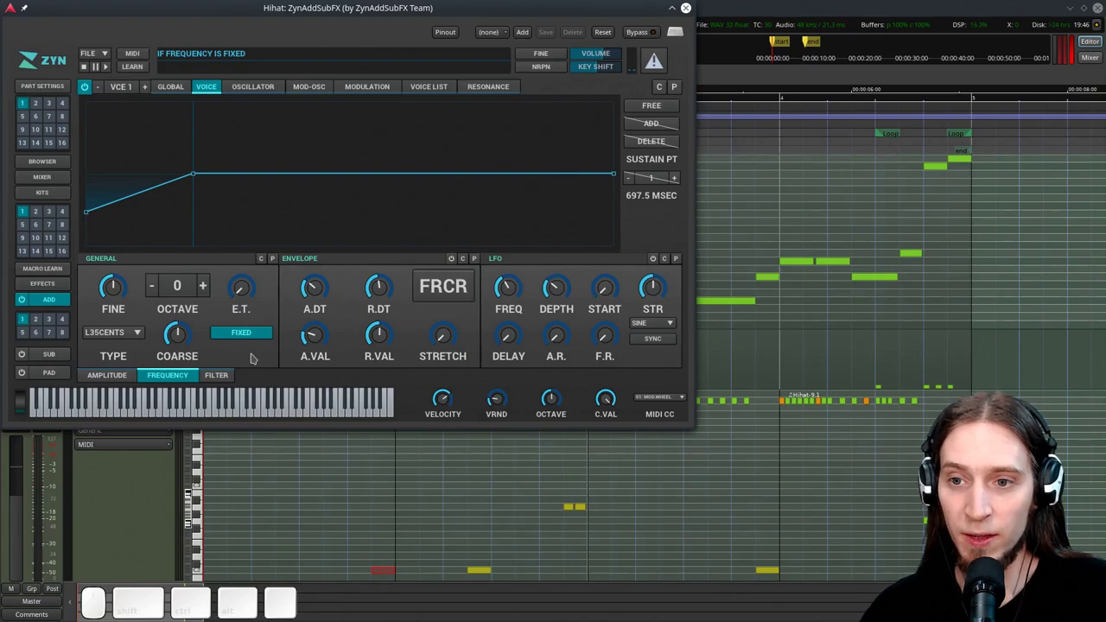
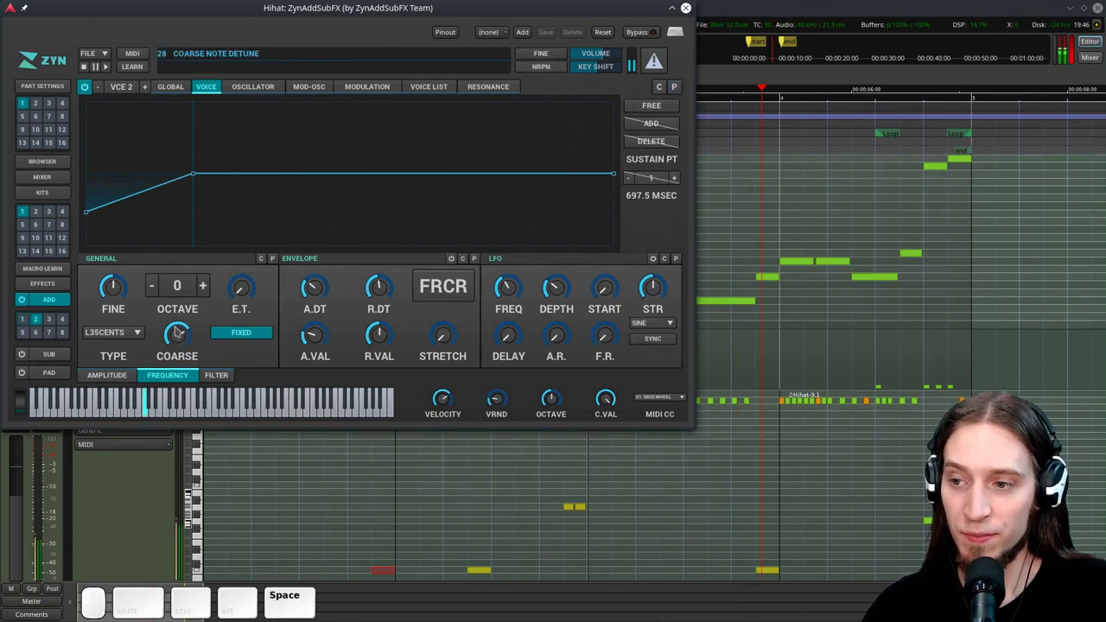
Set voice 2's coarse detune to 28 while auditioning the hi-hat loop
{"action": "key", "text": "space"}
{"action": "left_click", "coordinate": [130, 294]}
{"action": "key", "text": "space"}
{"action": "key", "text": "space"}
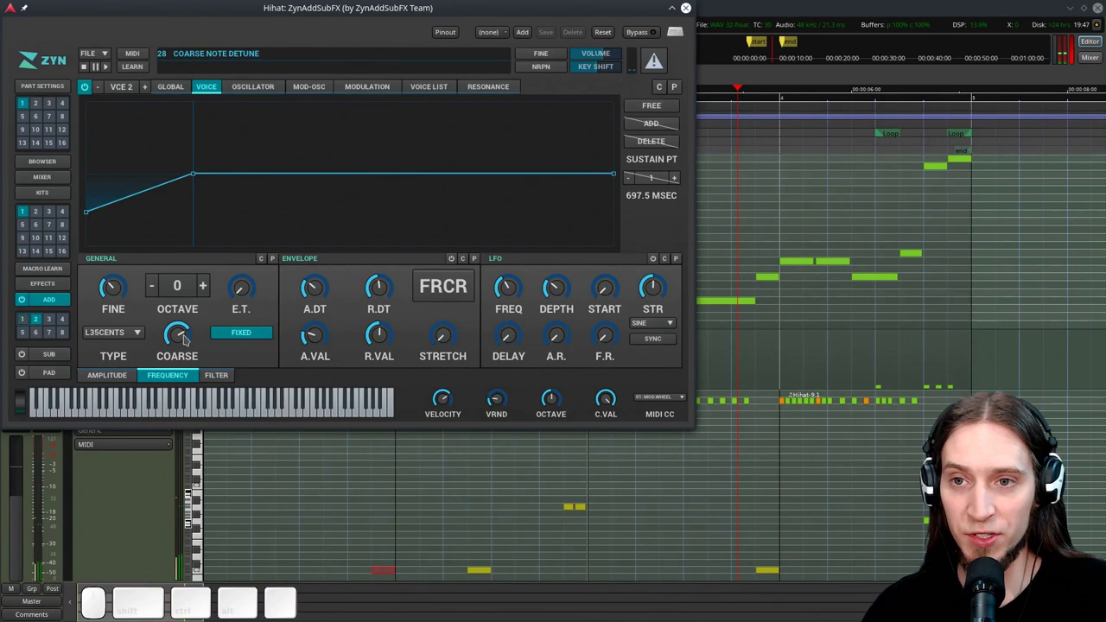
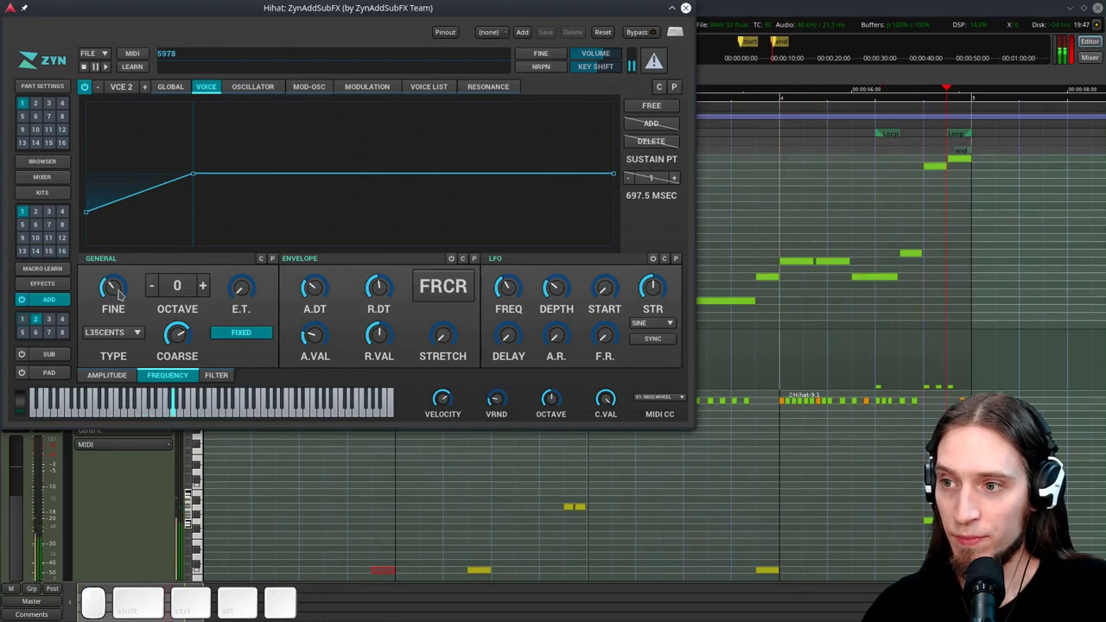
{"action": "key", "text": "space"}
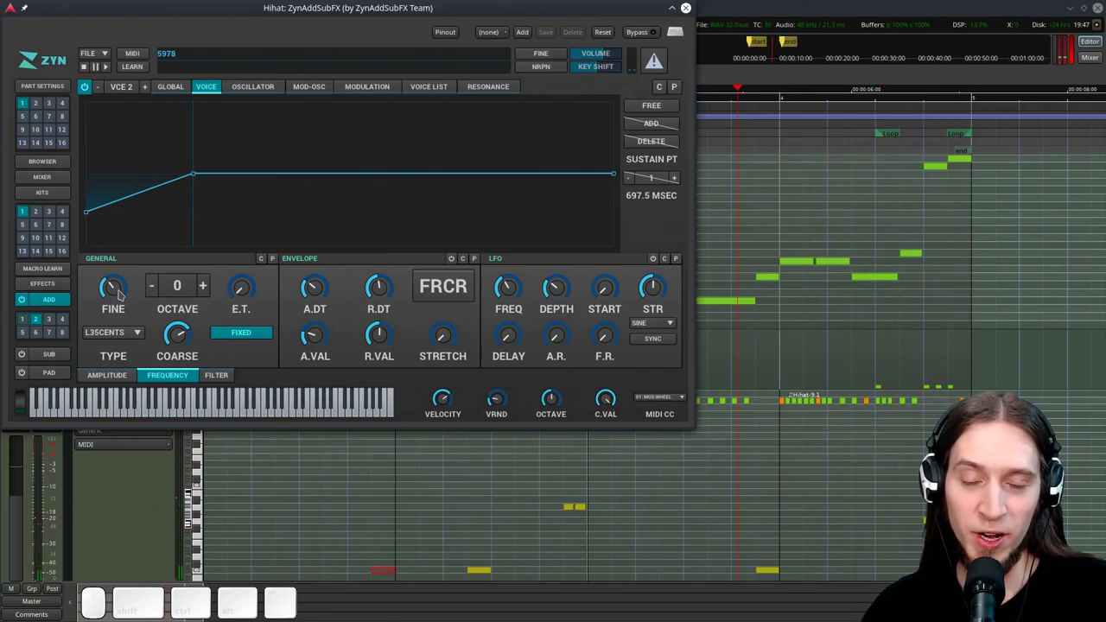
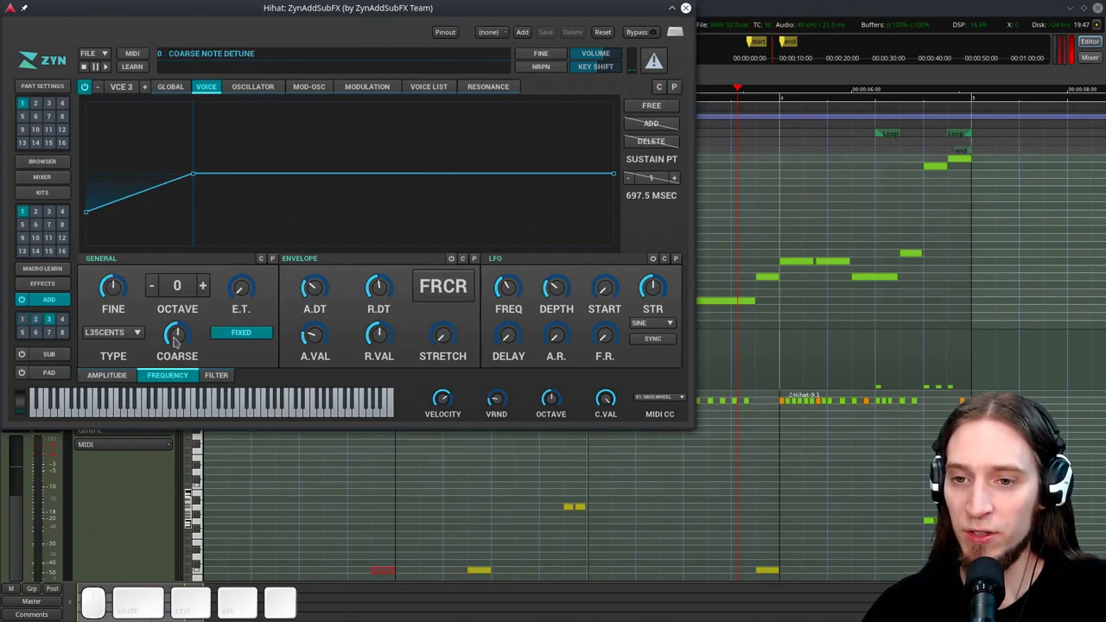
Set voice 3's coarse detune and fine-tune its pitch, auditioning as you go
{"action": "key", "text": "space"}
{"action": "left_click_drag", "start_coordinate": [179, 339], "coordinate": [142, 313]}
{"action": "key", "text": "space"}
{"action": "left_click", "coordinate": [180, 339]}
{"action": "key", "text": "space"}
{"action": "left_click_drag", "start_coordinate": [129, 300], "coordinate": [156, 206]}
{"action": "key", "text": "space"}
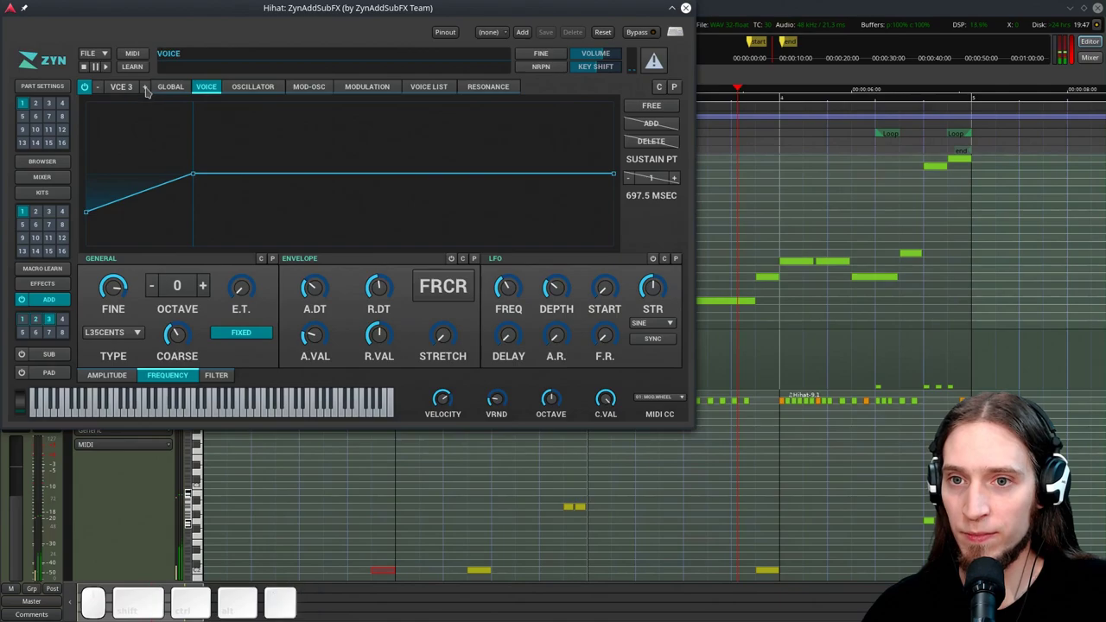
Paste the voice into voice 4 and raise its coarse detune to 41, adjusting fine detune
{"action": "left_click", "coordinate": [151, 89]}
{"action": "left_click", "coordinate": [683, 95]}
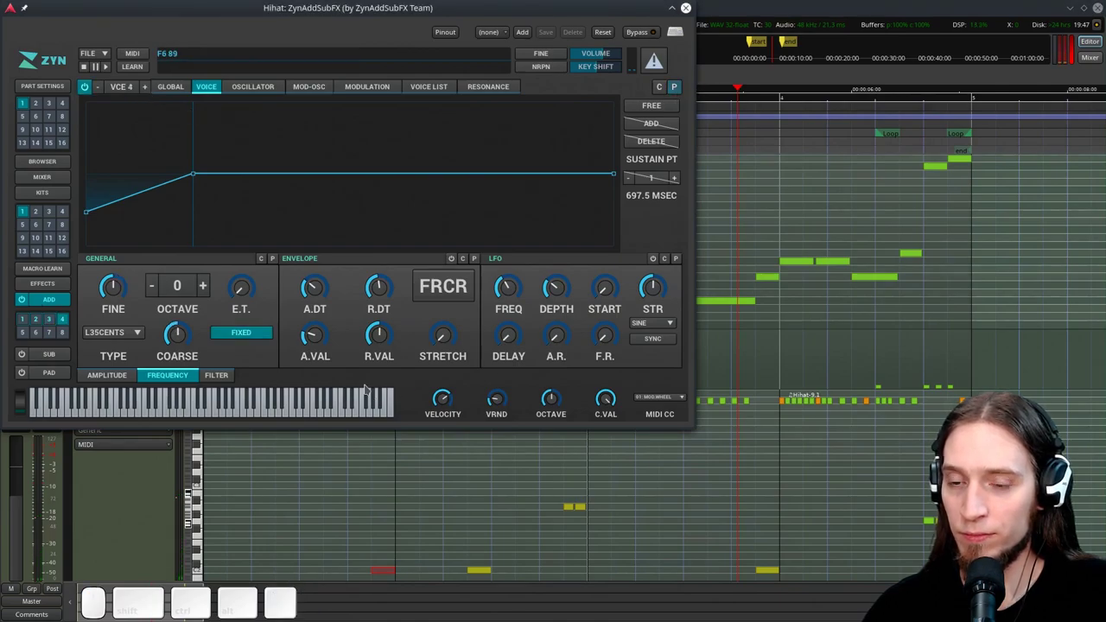
{"action": "key", "text": "space"}
{"action": "left_click_drag", "start_coordinate": [182, 326], "coordinate": [154, 298]}
{"action": "key", "text": "space"}
{"action": "left_click", "coordinate": [178, 331]}
{"action": "left_click", "coordinate": [172, 330]}
{"action": "left_click_drag", "start_coordinate": [121, 292], "coordinate": [149, 271]}
{"action": "key", "text": "space"}
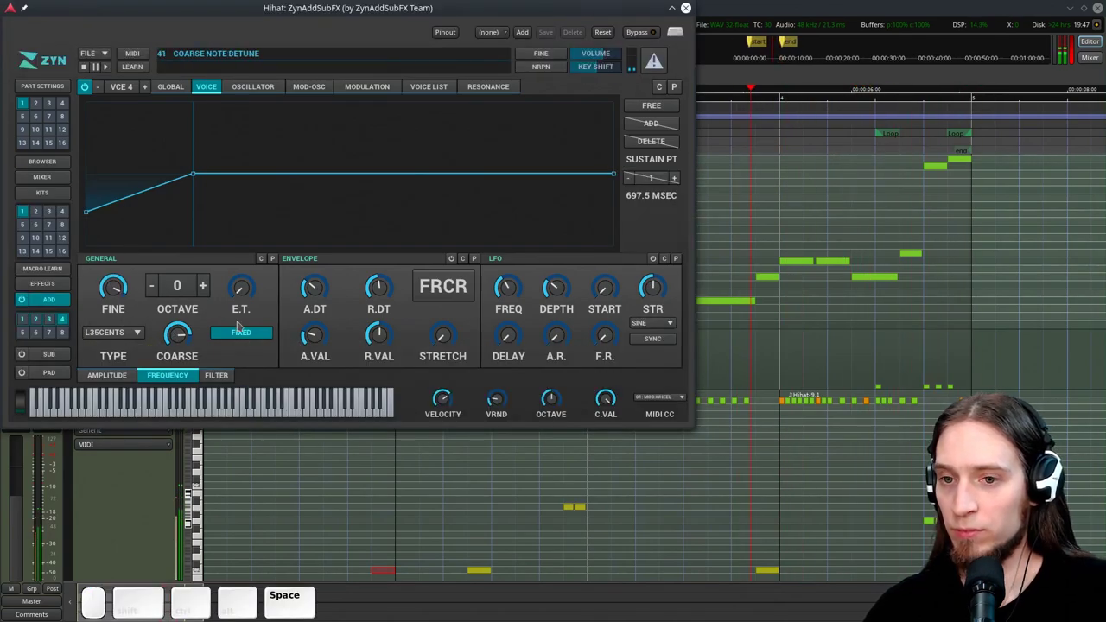
{"action": "key", "text": "space"}
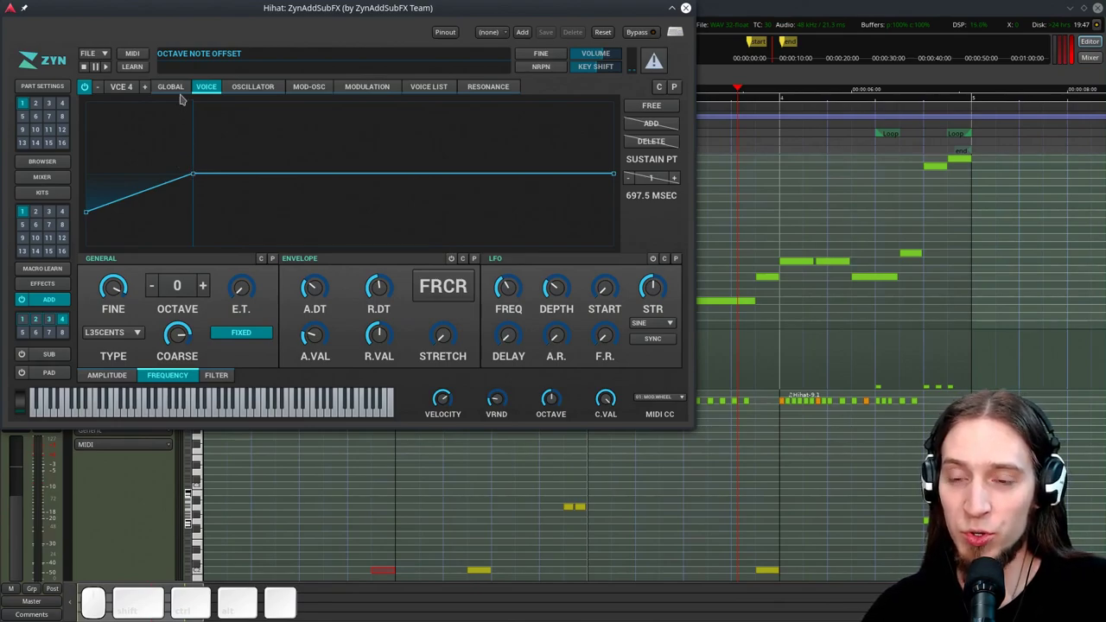
Make voice 5 produce white noise and audition it in the loop
{"action": "left_click", "coordinate": [148, 88]}
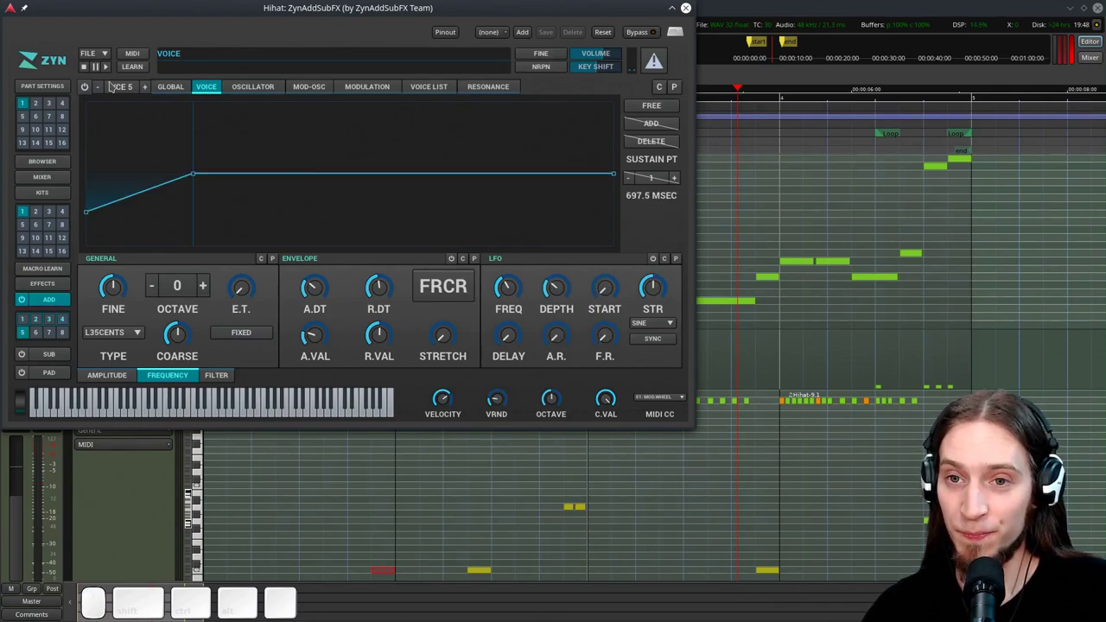
{"action": "left_click", "coordinate": [92, 89]}
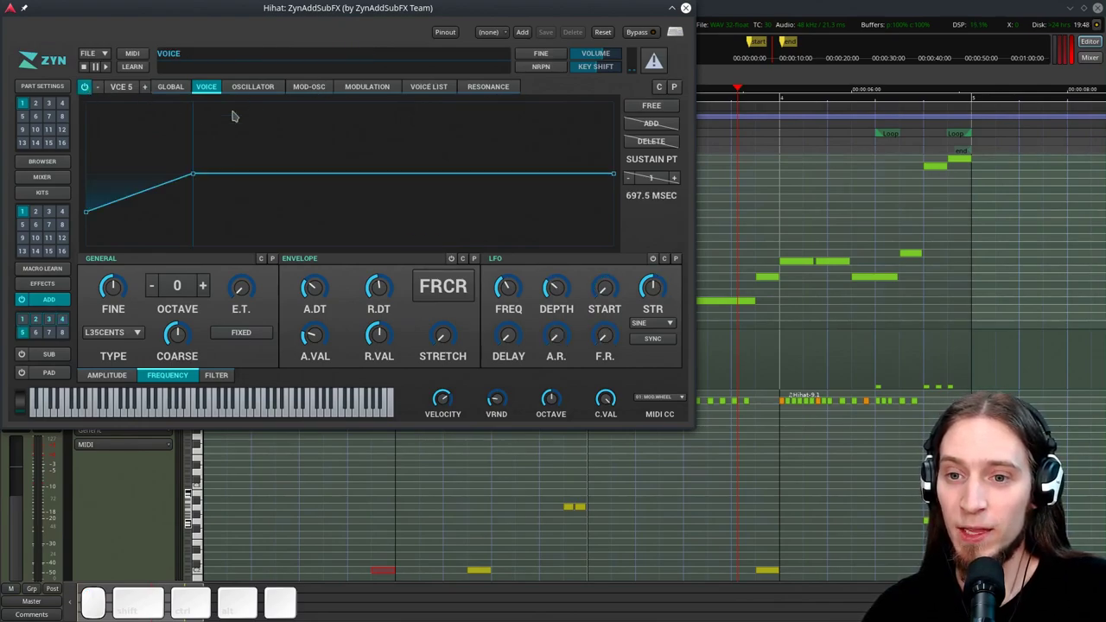
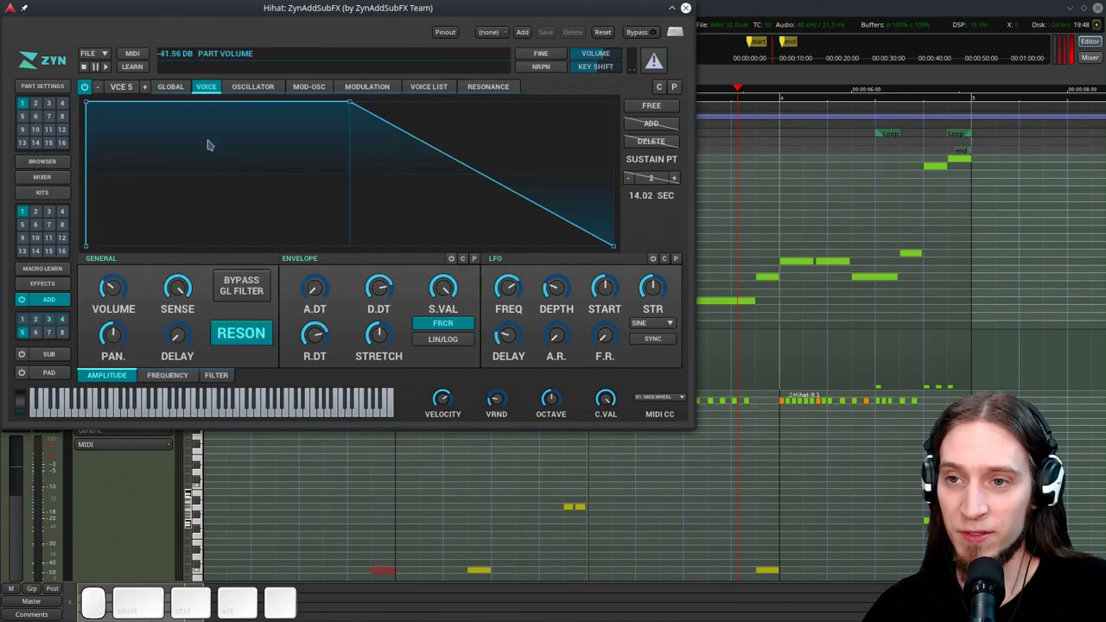
{"action": "left_click", "coordinate": [385, 89]}
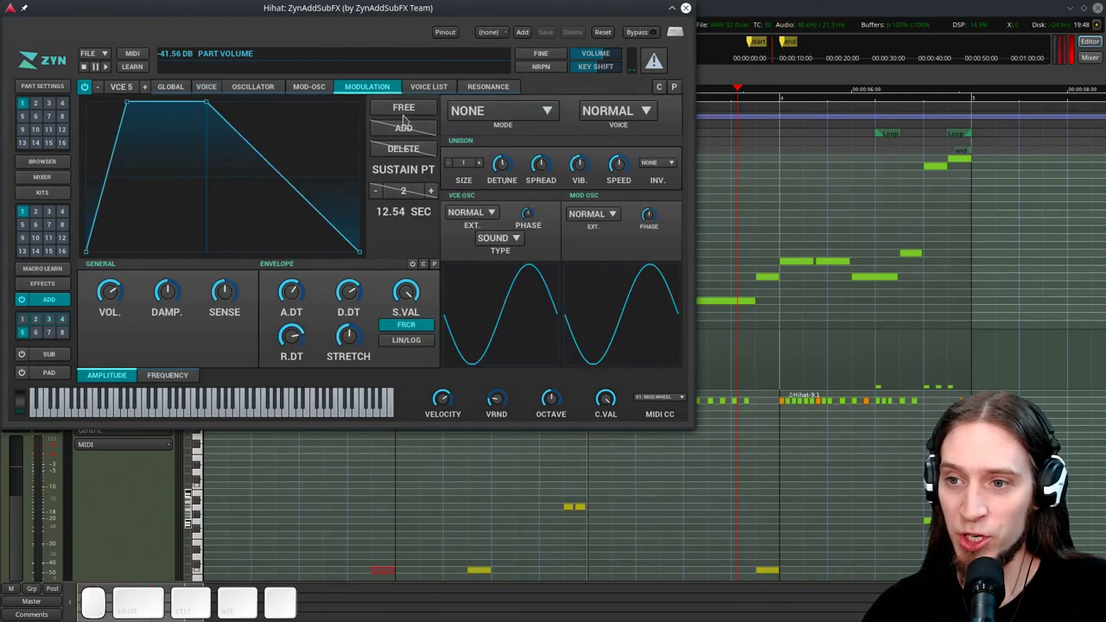
{"action": "left_click", "coordinate": [519, 244]}
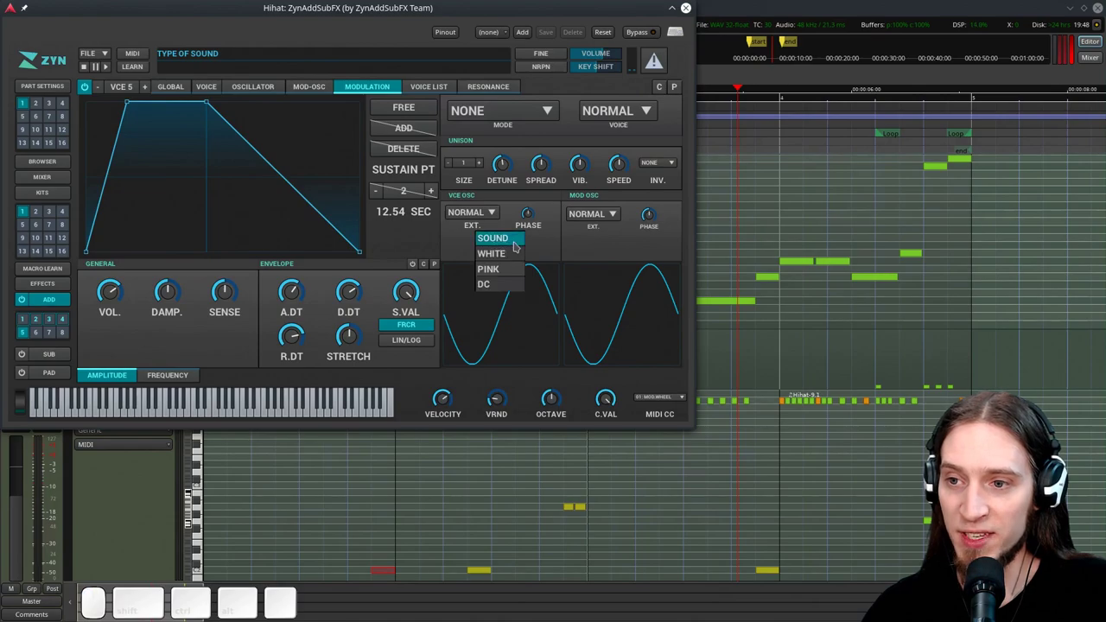
{"action": "left_click", "coordinate": [515, 258]}
{"action": "key", "text": "space"}
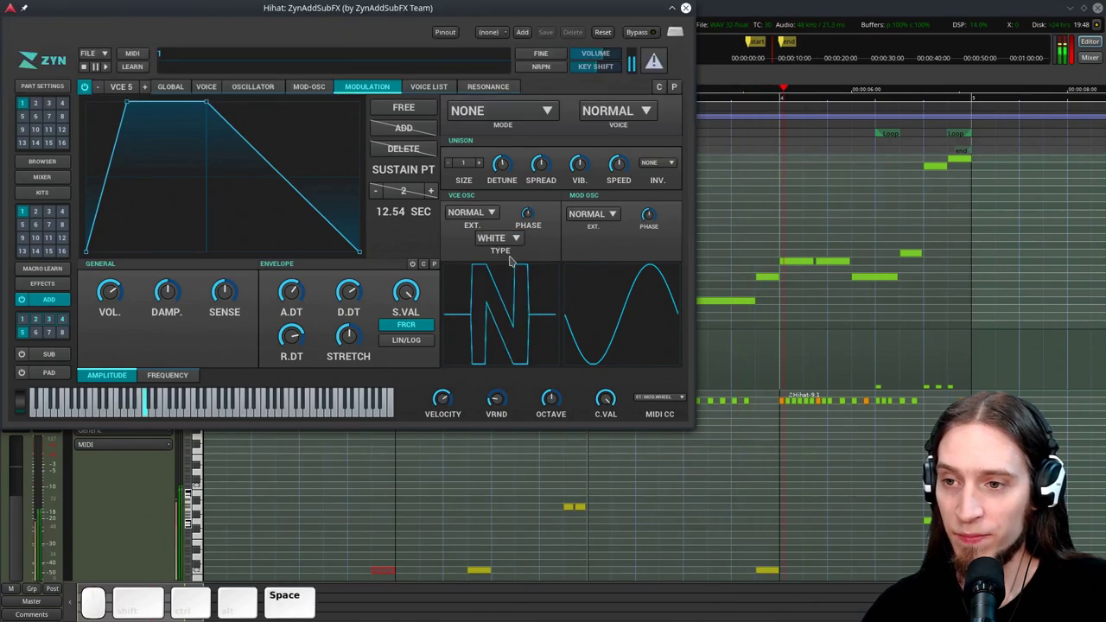
{"action": "key", "text": "space"}
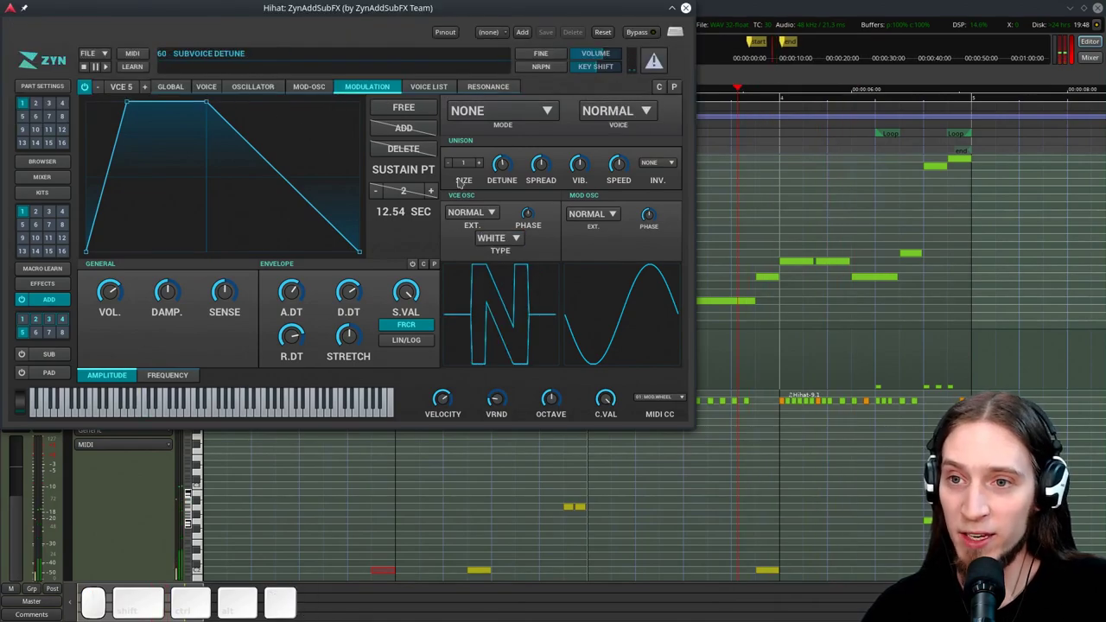
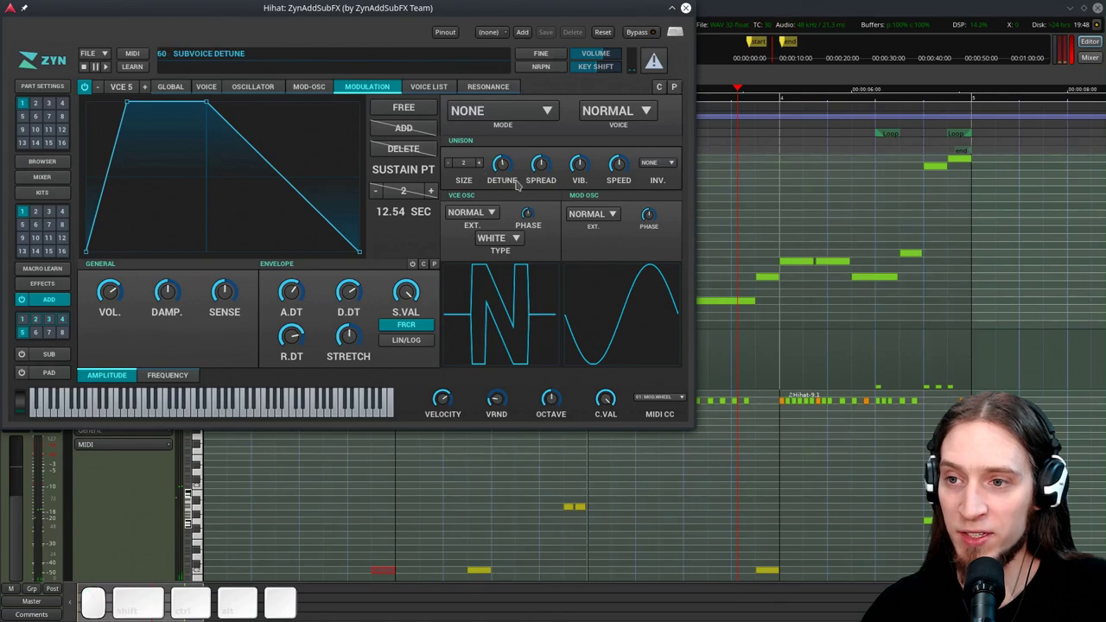
Raise voice 5's unison subvoice detune to 70 while auditioning
{"action": "key", "text": "space"}
{"action": "left_click", "coordinate": [510, 158]}
{"action": "left_click", "coordinate": [549, 164]}
{"action": "key", "text": "space"}
{"action": "key", "text": "space"}
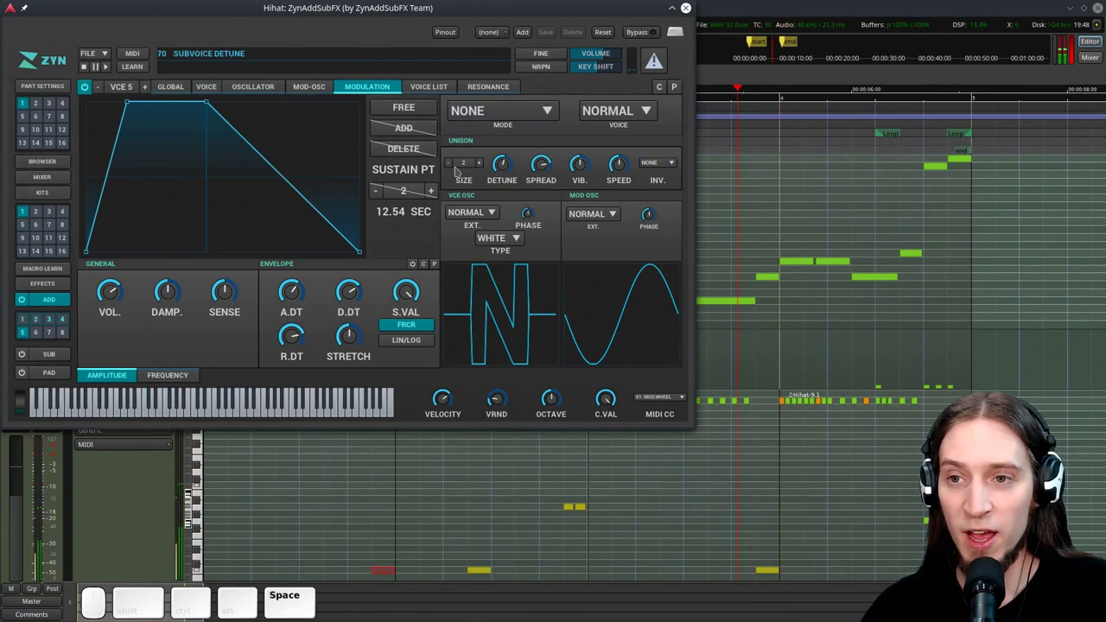
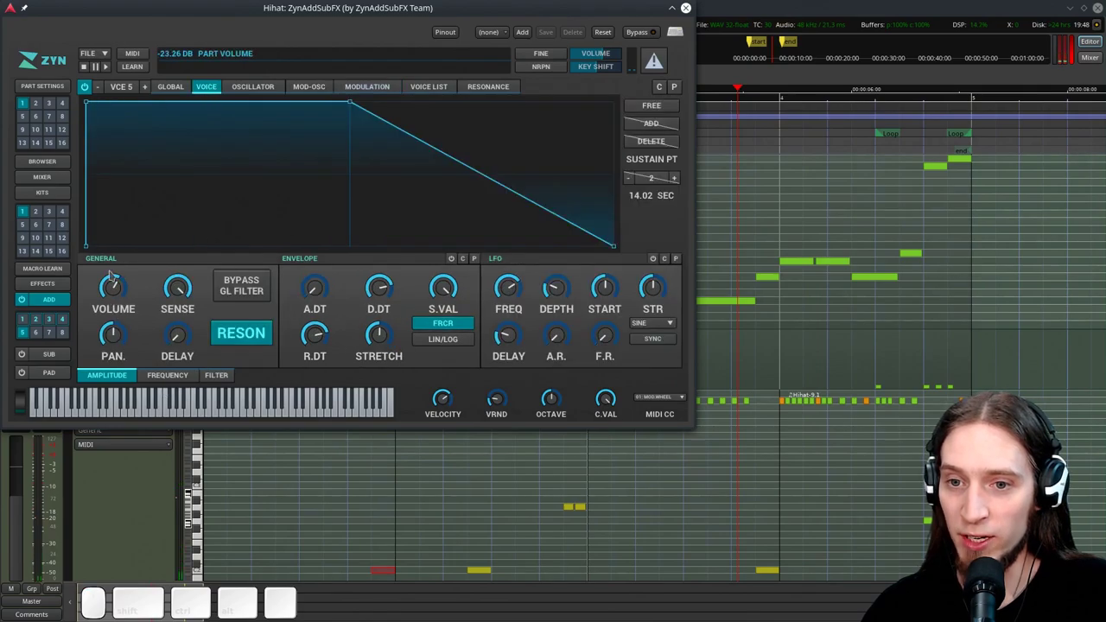
Shorten the global amplitude envelope decay and adjust its sustain level, auditioning the hi-hat
{"action": "left_click", "coordinate": [117, 290]}
{"action": "key", "text": "space"}
{"action": "left_click", "coordinate": [116, 290]}
{"action": "key", "text": "space"}
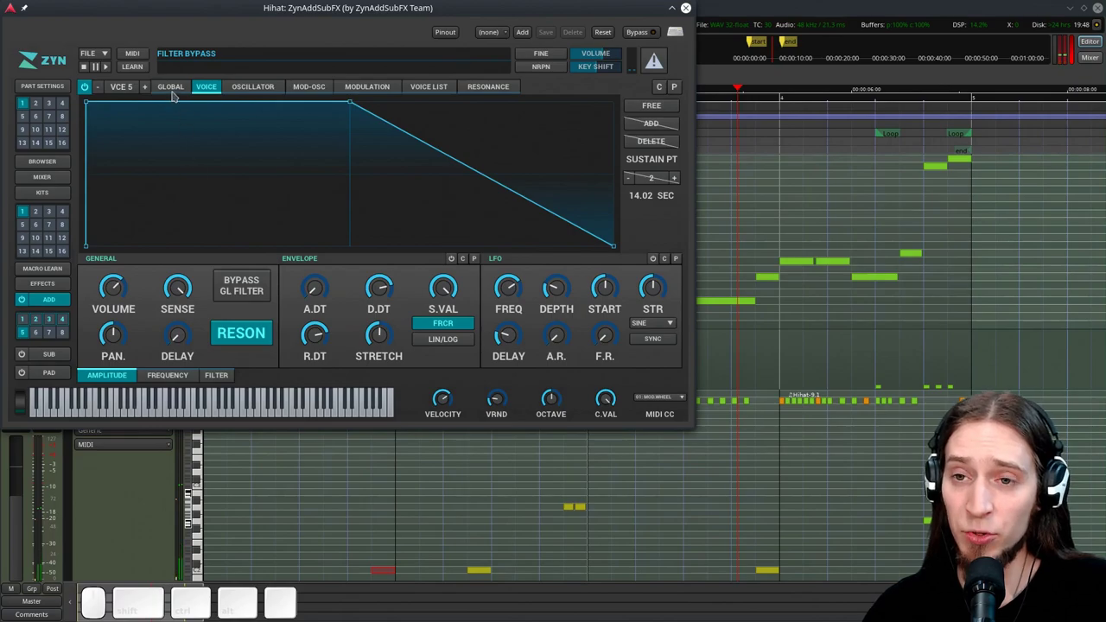
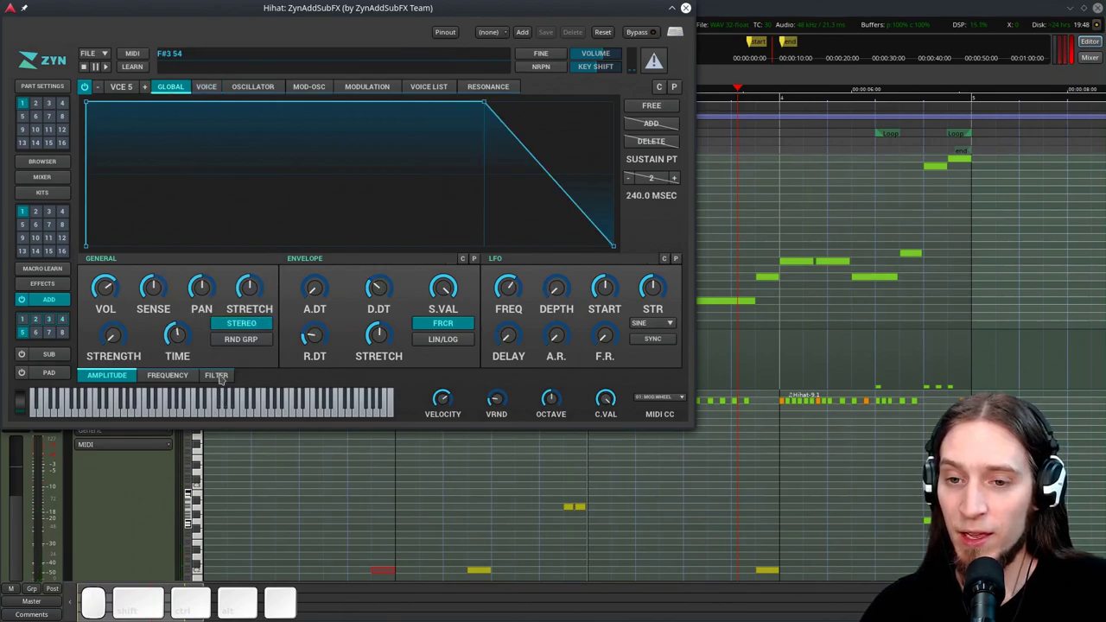
{"action": "left_click", "coordinate": [391, 256]}
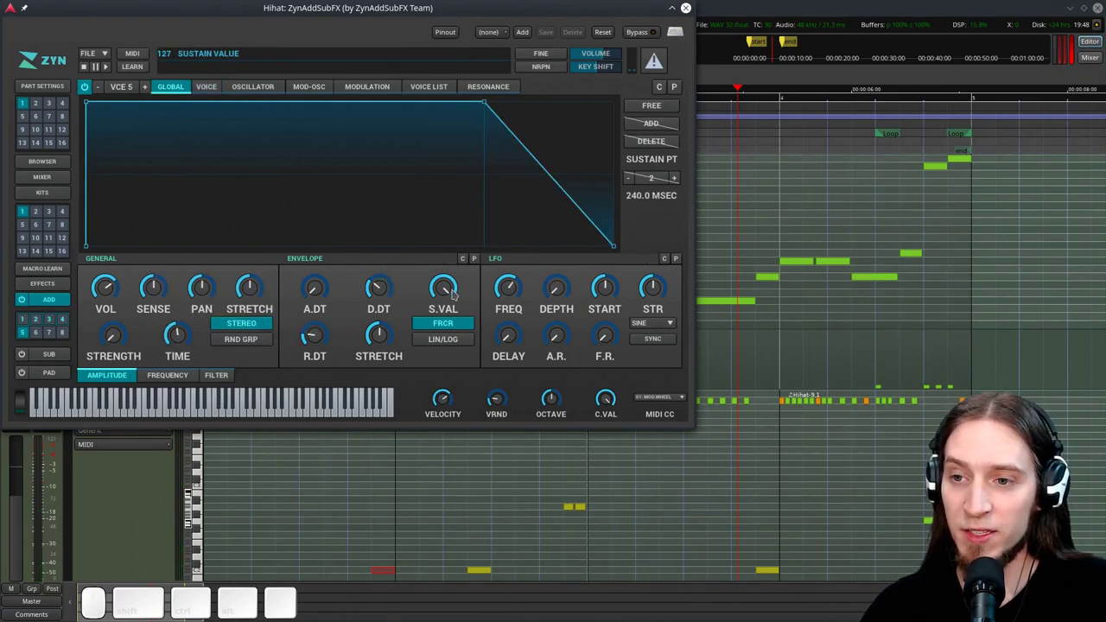
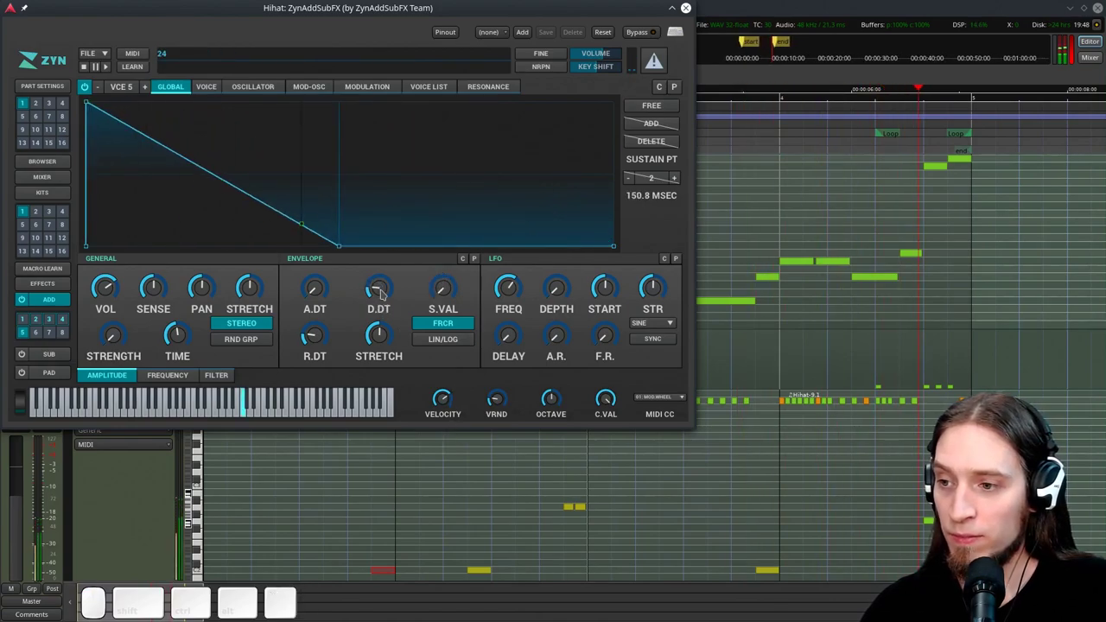
{"action": "key", "text": "space"}
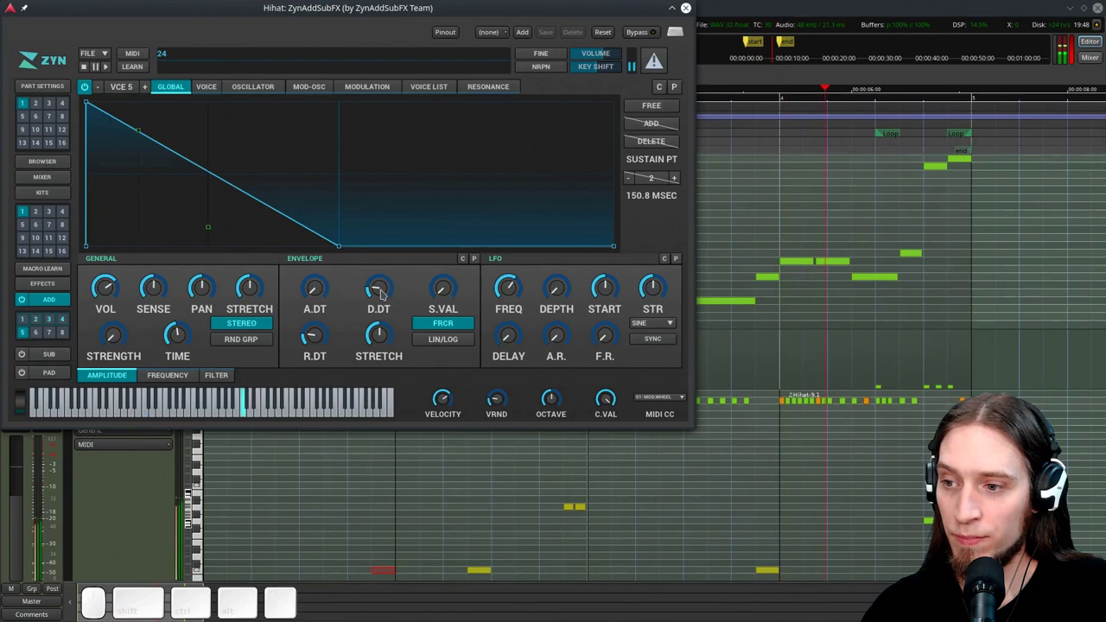
{"action": "key", "text": "space"}
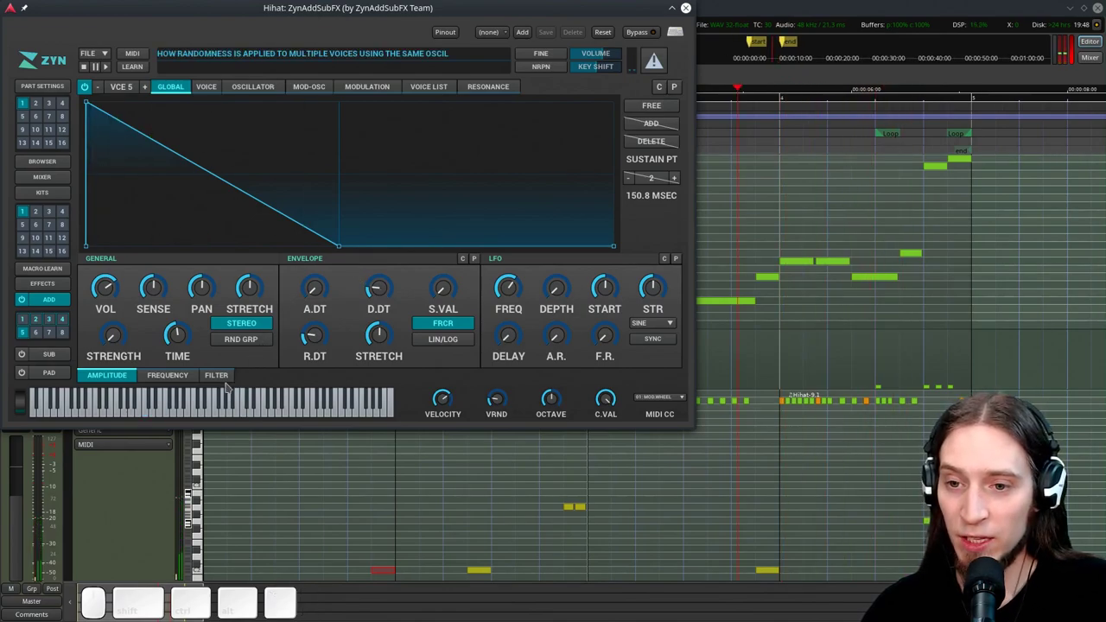
Switch the global filter to an analog HP2 high-pass type
{"action": "left_click", "coordinate": [223, 376]}
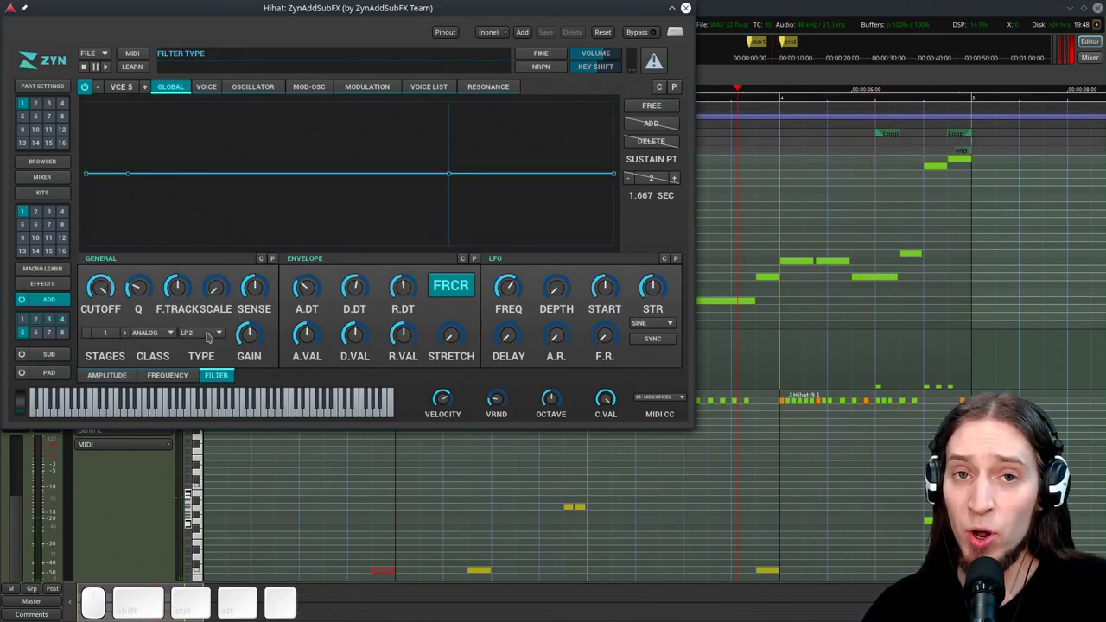
{"action": "left_click", "coordinate": [212, 334]}
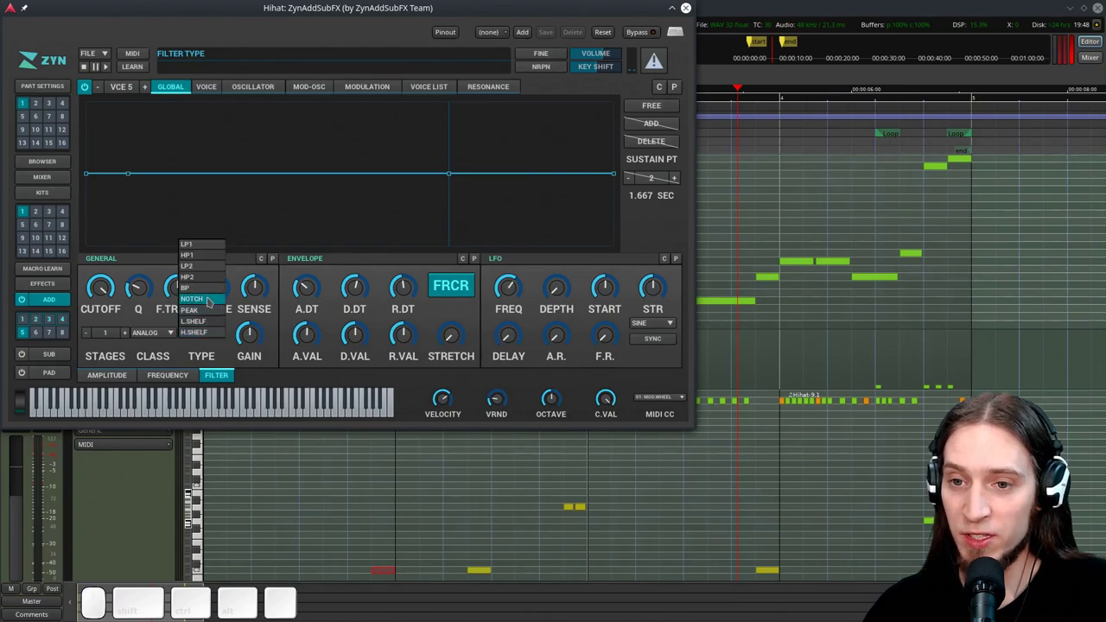
{"action": "left_click", "coordinate": [212, 277]}
{"action": "left_click", "coordinate": [219, 262]}
{"action": "left_click", "coordinate": [113, 290]}
{"action": "key", "text": "space"}
{"action": "left_click", "coordinate": [111, 285]}
{"action": "left_click", "coordinate": [113, 276]}
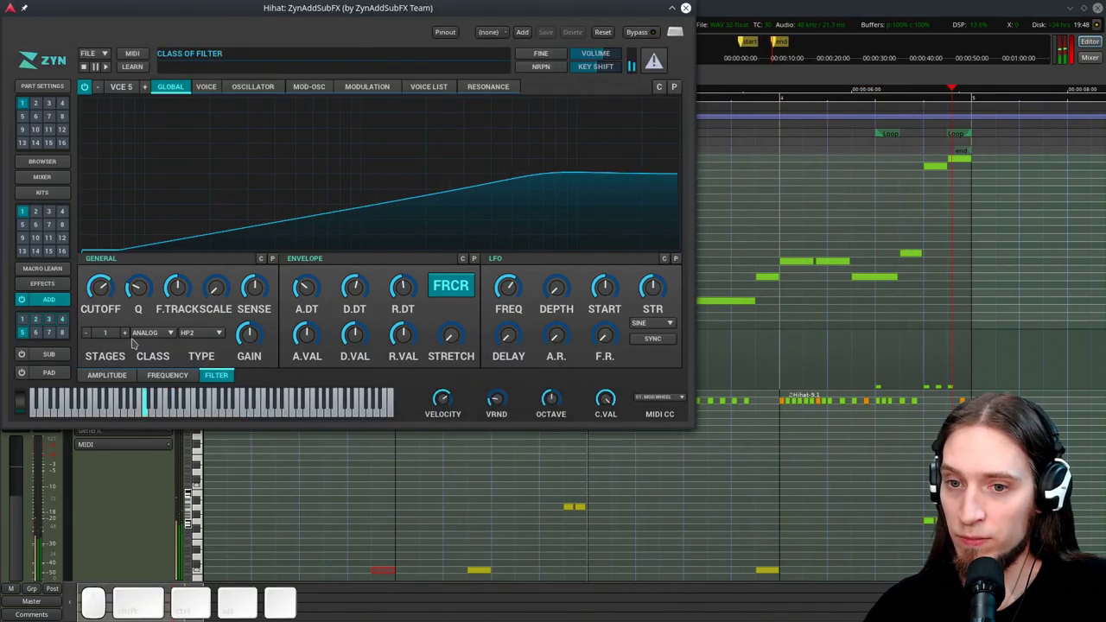
Increase the global high-pass filter to 3 stages, auditioning between changes
{"action": "left_click", "coordinate": [133, 334]}
{"action": "left_click", "coordinate": [132, 334]}
{"action": "key", "text": "space"}
{"action": "key", "text": "space"}
{"action": "left_click", "coordinate": [109, 284]}
{"action": "left_click", "coordinate": [144, 289]}
{"action": "key", "text": "space"}
{"action": "left_click", "coordinate": [104, 286]}
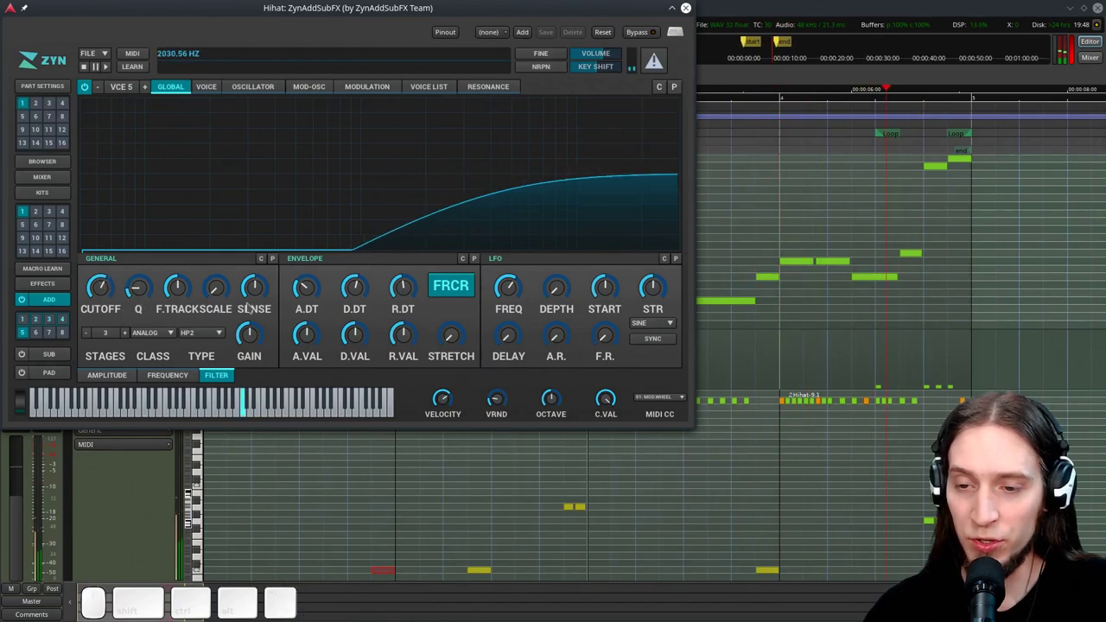
{"action": "key", "text": "space"}
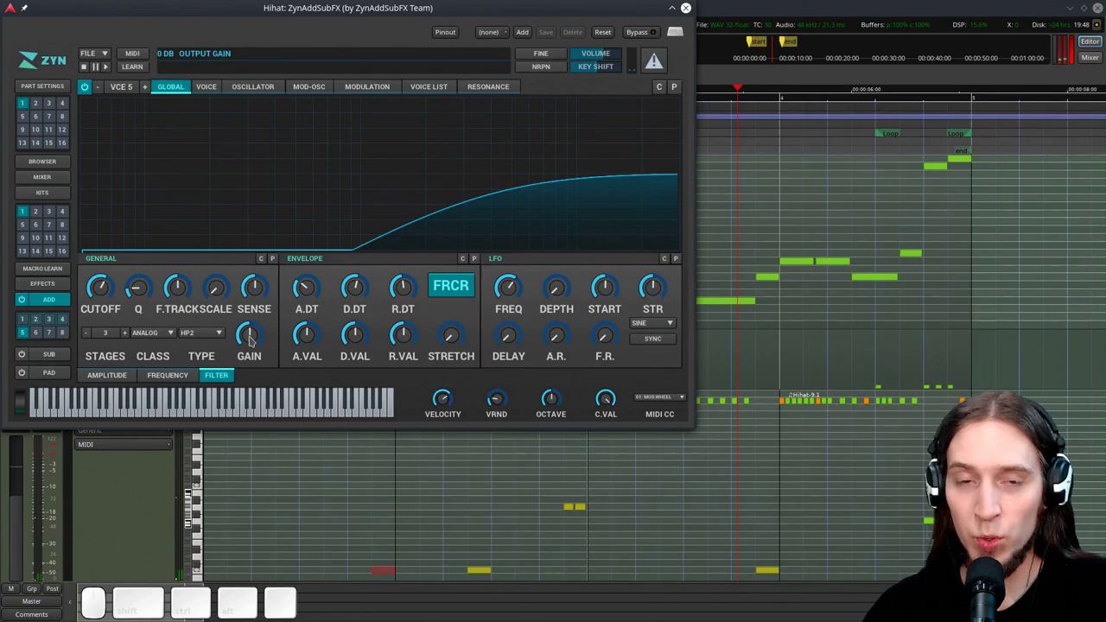
Raise the global filter output gain to 15 dB and audition the result
{"action": "left_click", "coordinate": [255, 338]}
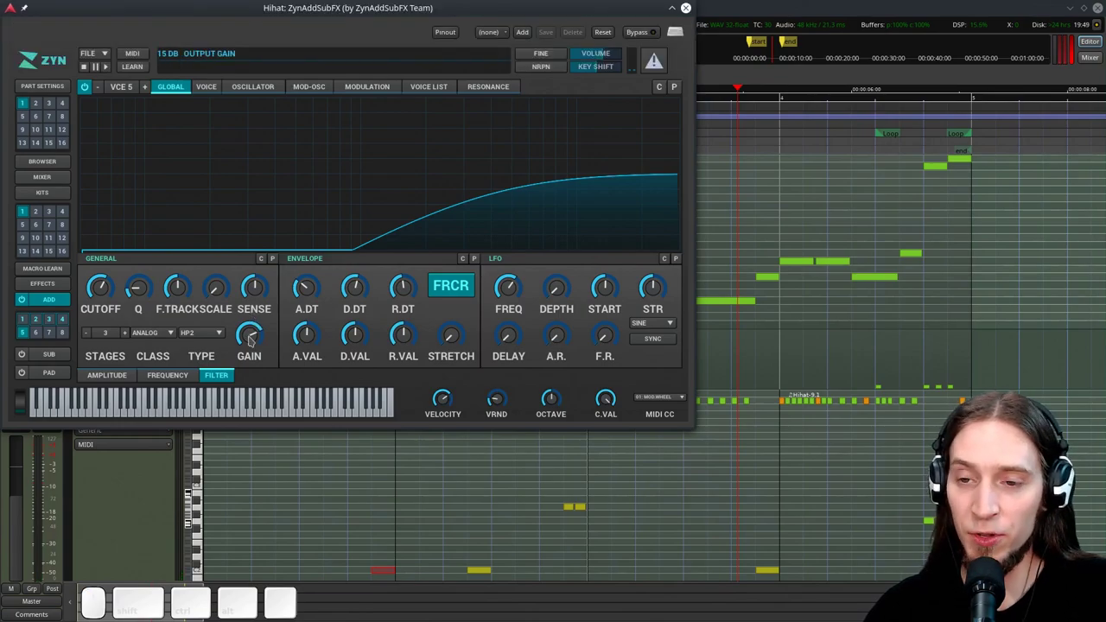
{"action": "key", "text": "space"}
{"action": "left_click", "coordinate": [255, 339]}
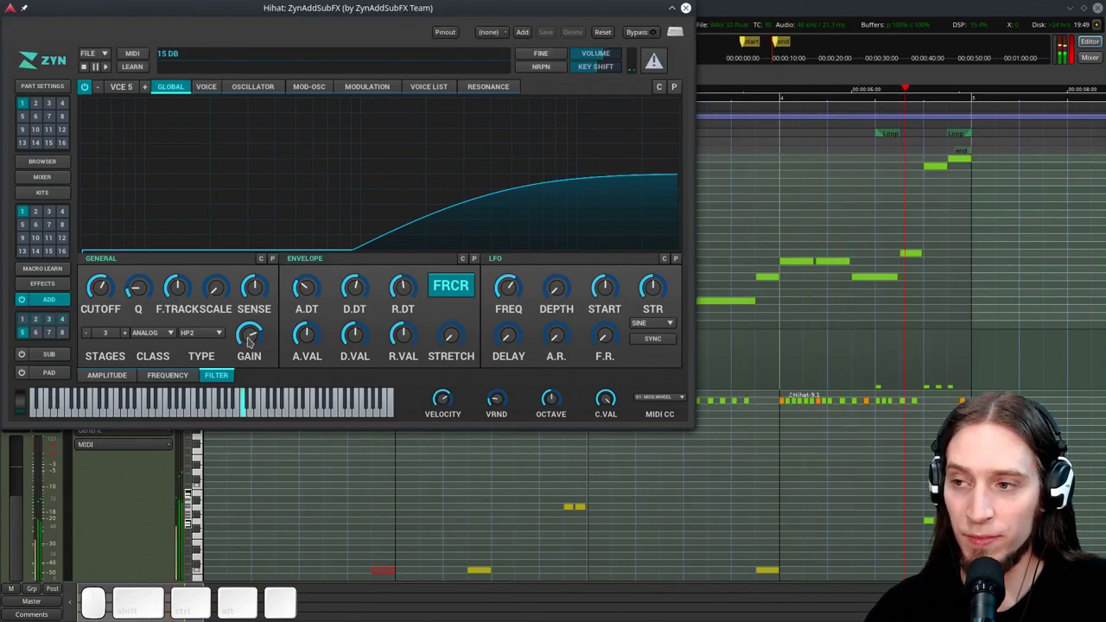
{"action": "key", "text": "space"}
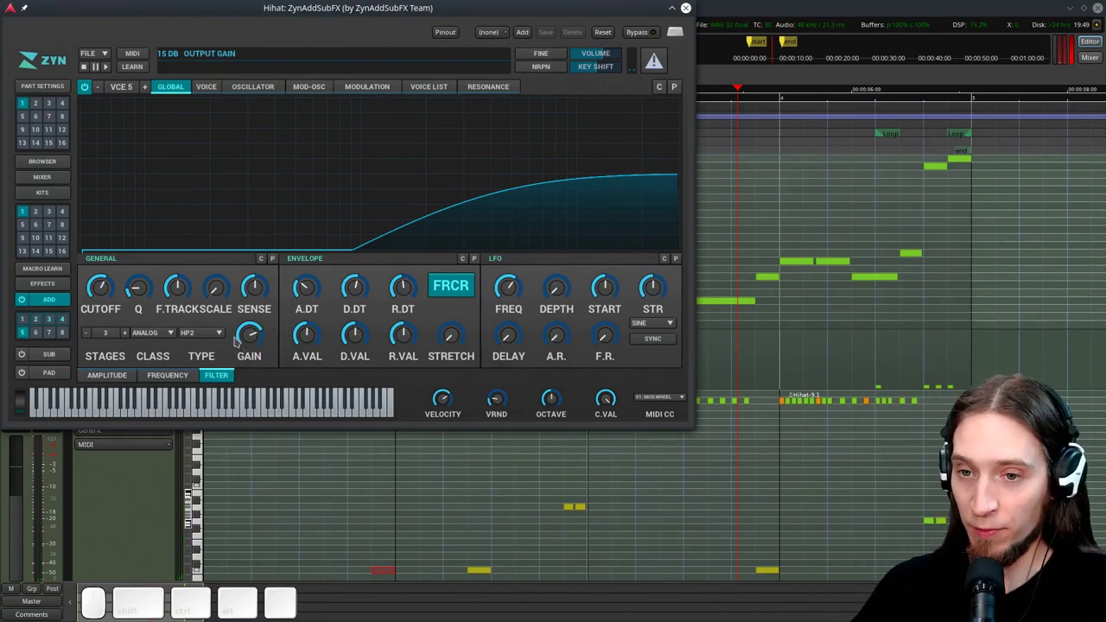
{"action": "key", "text": "space"}
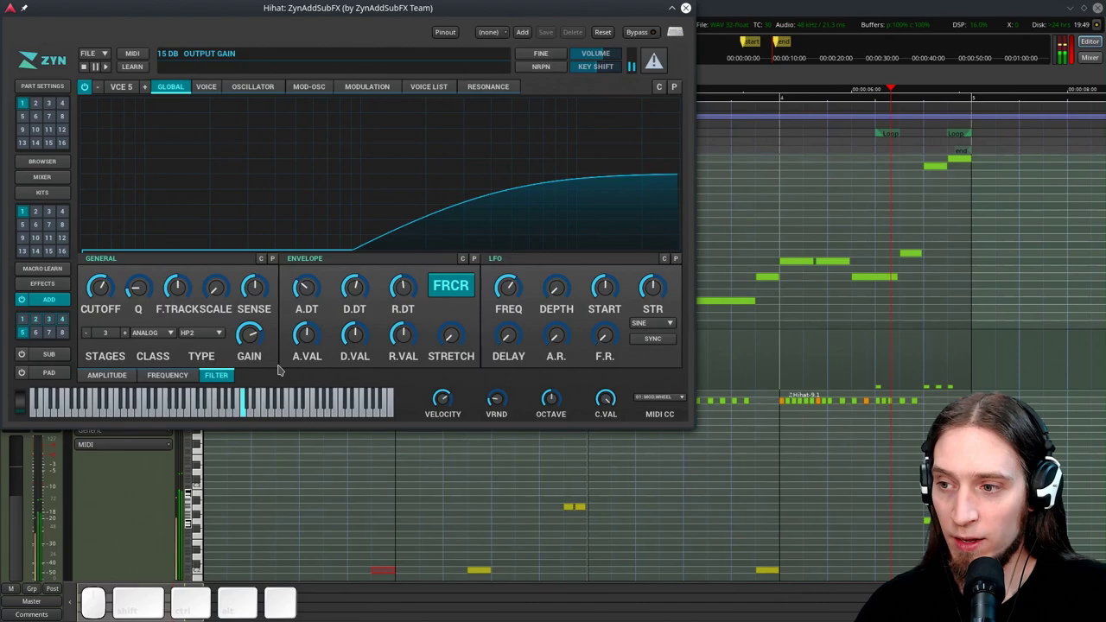
{"action": "key", "text": "space"}
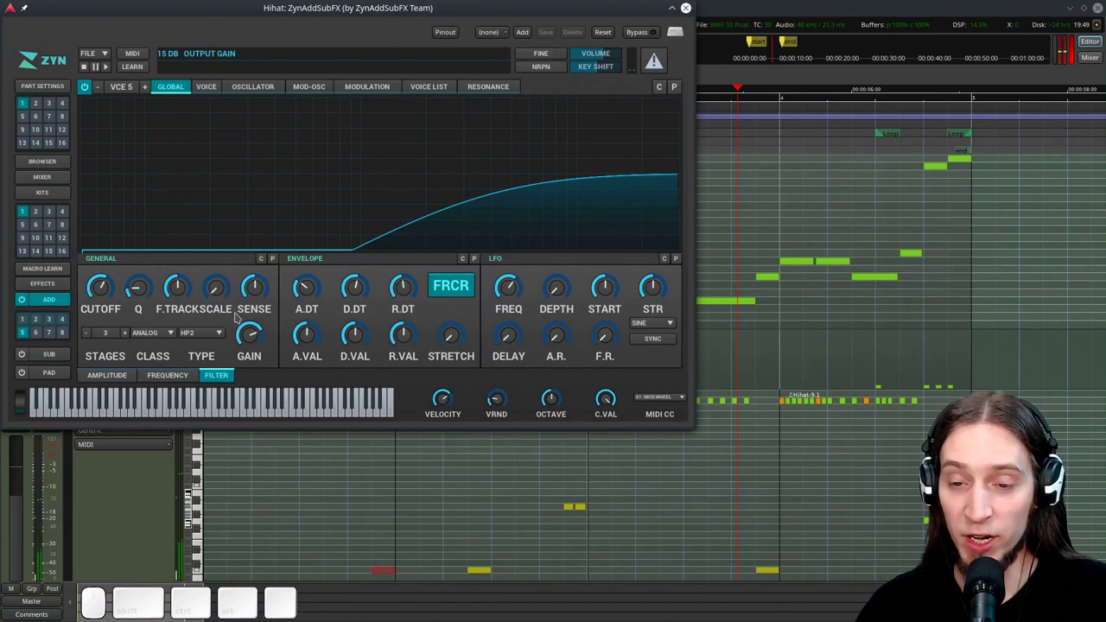
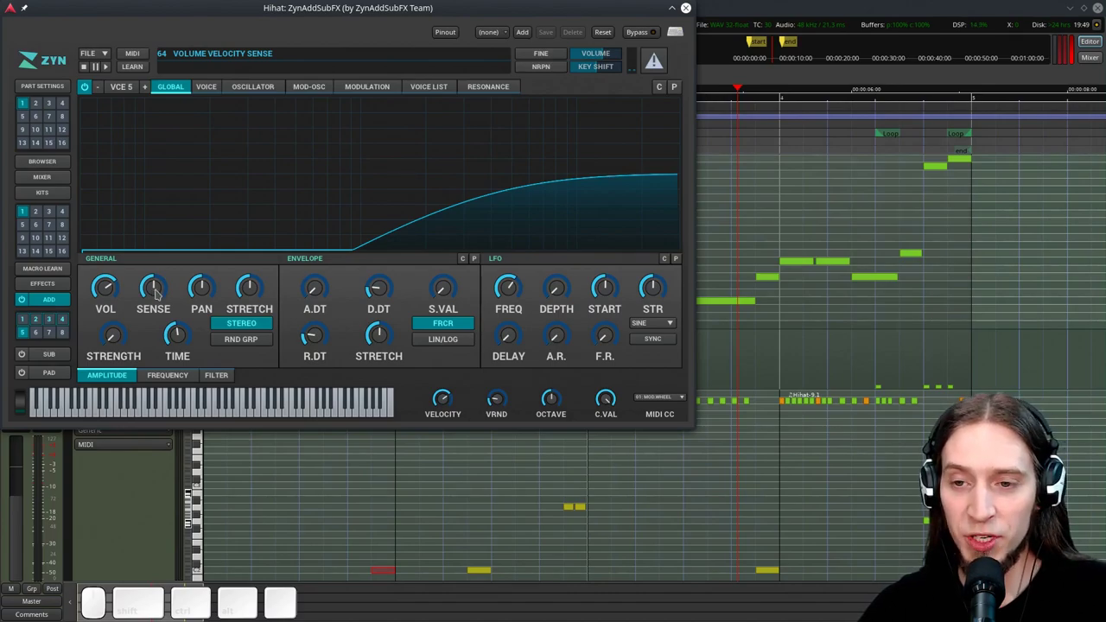
Make the global volume velocity-sensitive with the SENSE knob, auditioning the 127/64 velocity hits
{"action": "left_click", "coordinate": [156, 294]}
{"action": "key", "text": "space"}
{"action": "key", "text": "space"}
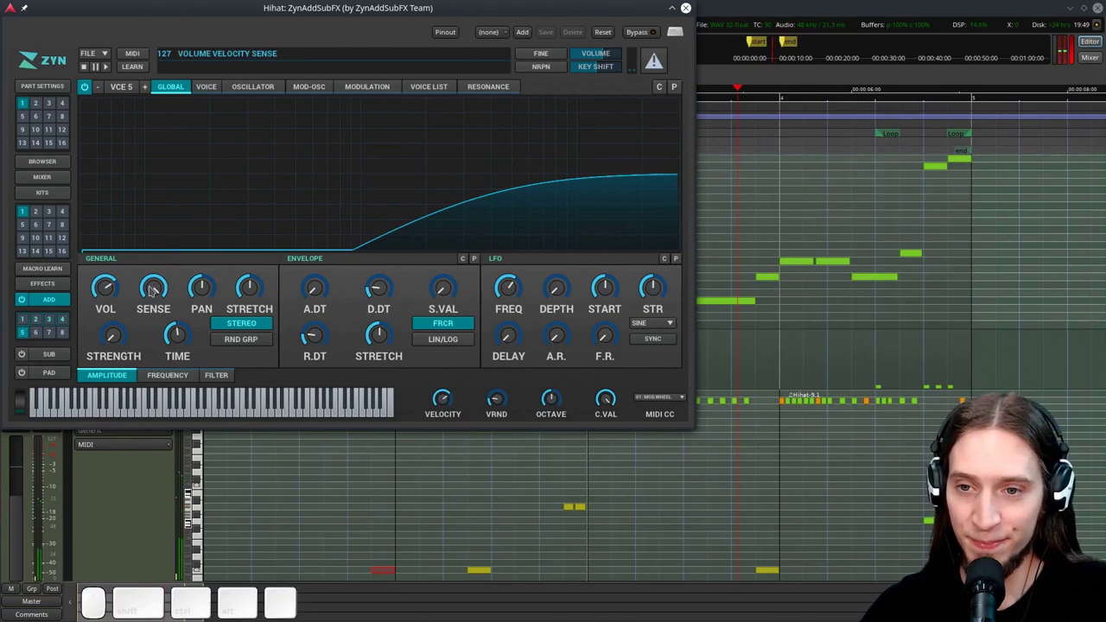
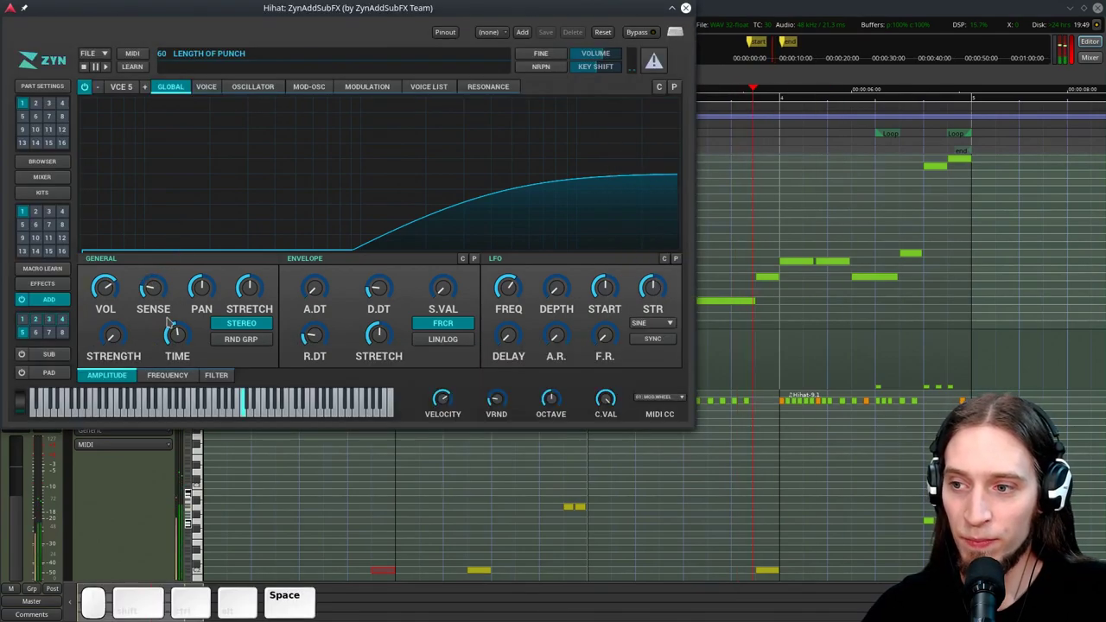
{"action": "key", "text": "space"}
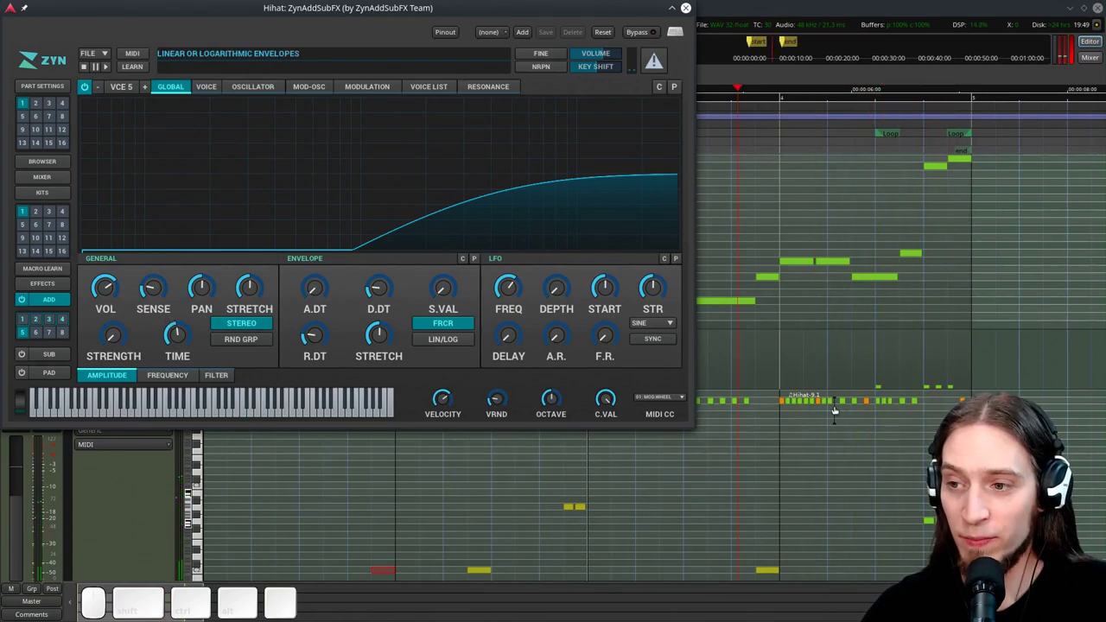
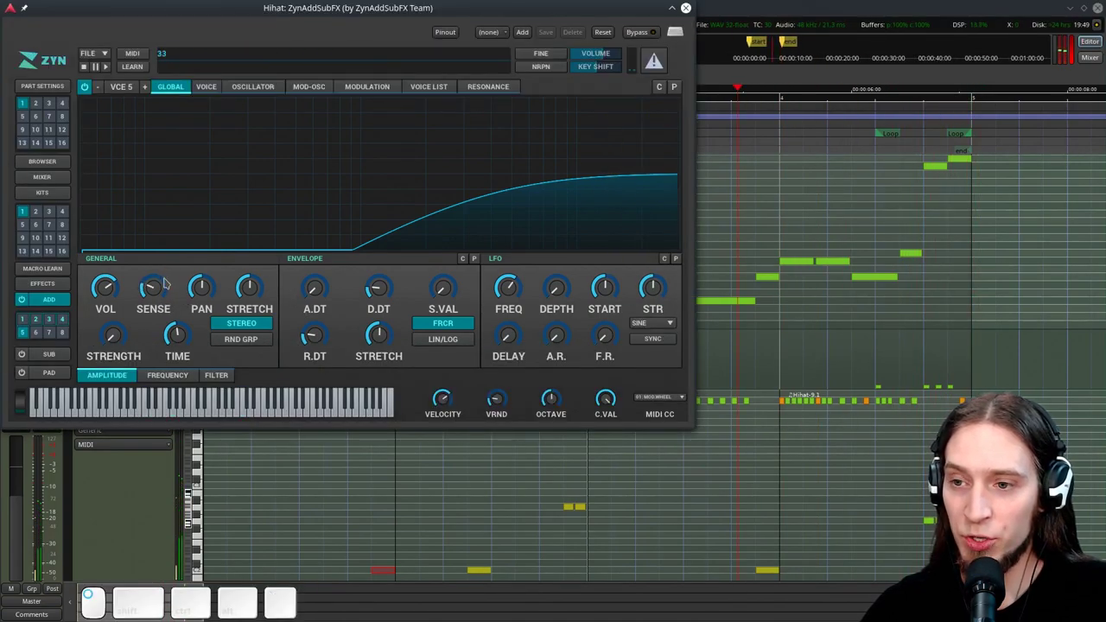
{"action": "key", "text": "space"}
{"action": "key", "text": "space"}
{"action": "left_click", "coordinate": [166, 292]}
{"action": "key", "text": "space"}
{"action": "key", "text": "space"}
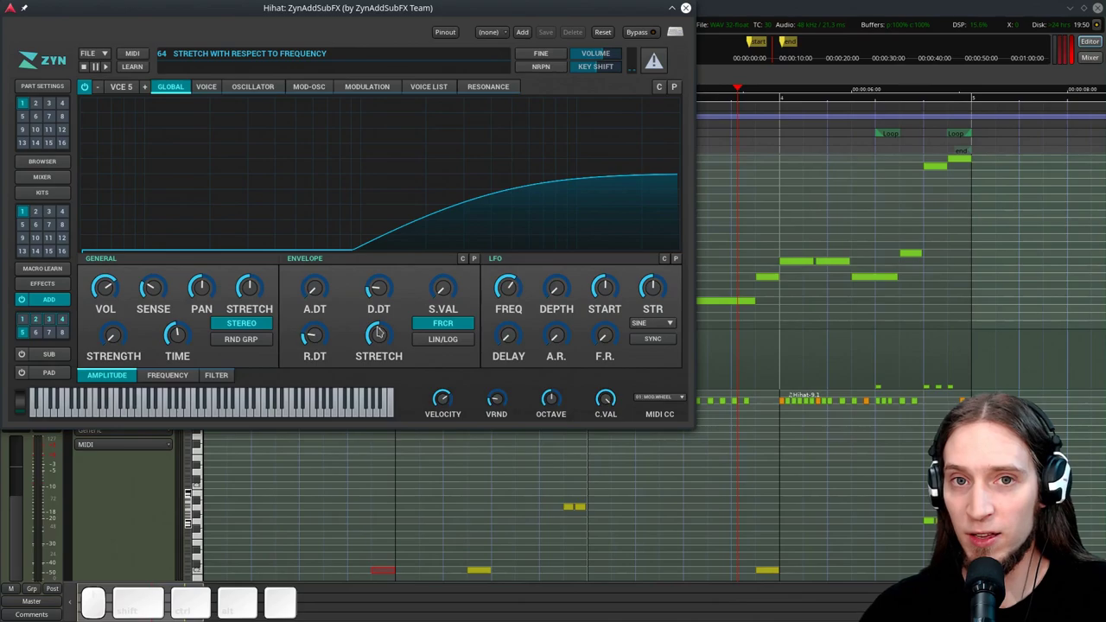
Turn the amplitude envelope STRETCH to 127 so it scales fully with pitch
{"action": "left_click", "coordinate": [378, 340]}
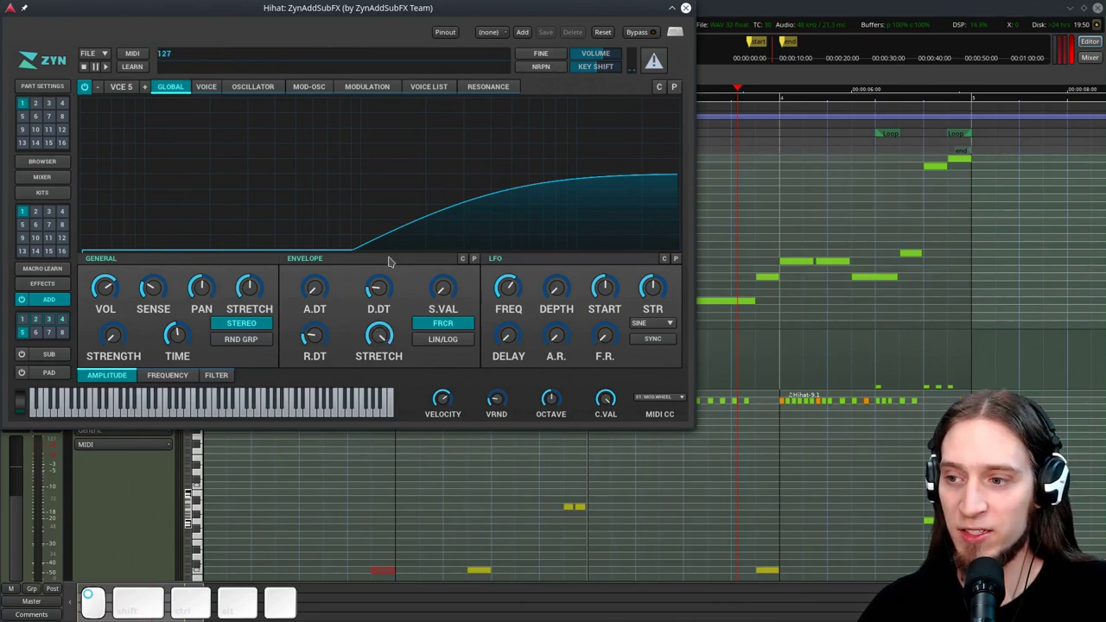
{"action": "key", "text": "space"}
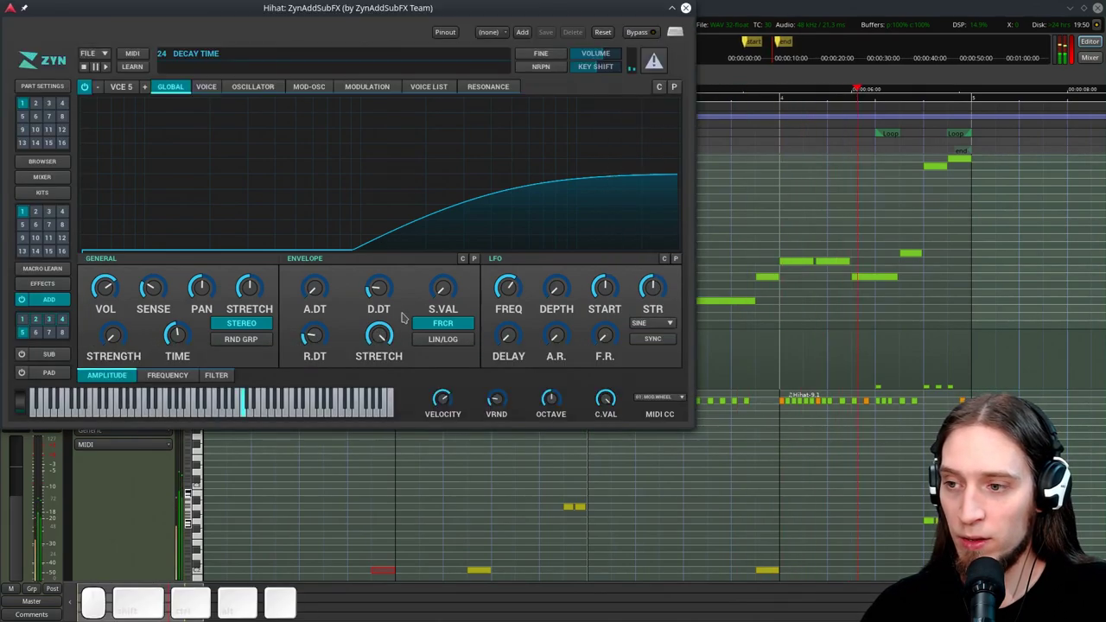
{"action": "key", "text": "space"}
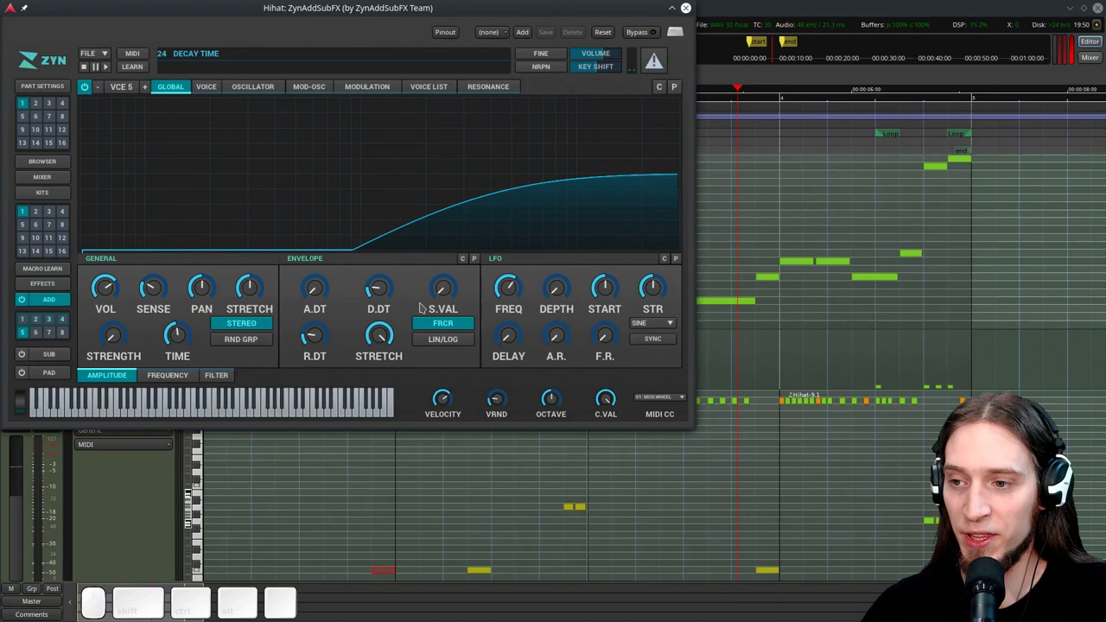
Shorten the amplitude envelope release (R.DT to 25), auditioning the hi-hat between tweaks
{"action": "left_click_drag", "start_coordinate": [397, 298], "coordinate": [395, 305]}
{"action": "key", "text": "space"}
{"action": "left_click", "coordinate": [390, 287]}
{"action": "left_click", "coordinate": [389, 293]}
{"action": "left_click", "coordinate": [389, 292]}
{"action": "key", "text": "space"}
{"action": "left_click", "coordinate": [386, 262]}
{"action": "key", "text": "space"}
{"action": "left_click_drag", "start_coordinate": [391, 295], "coordinate": [414, 308]}
{"action": "key", "text": "space"}
Lengthen the amplitude envelope decay slightly to about 116.3 ms
{"action": "left_click", "coordinate": [323, 339]}
{"action": "key", "text": "space"}
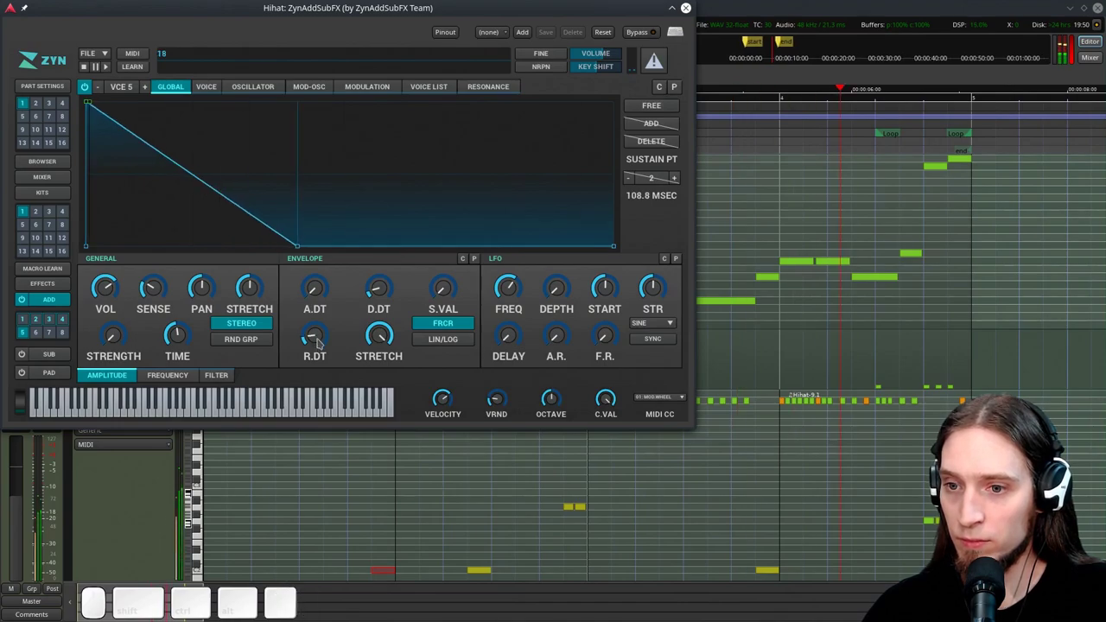
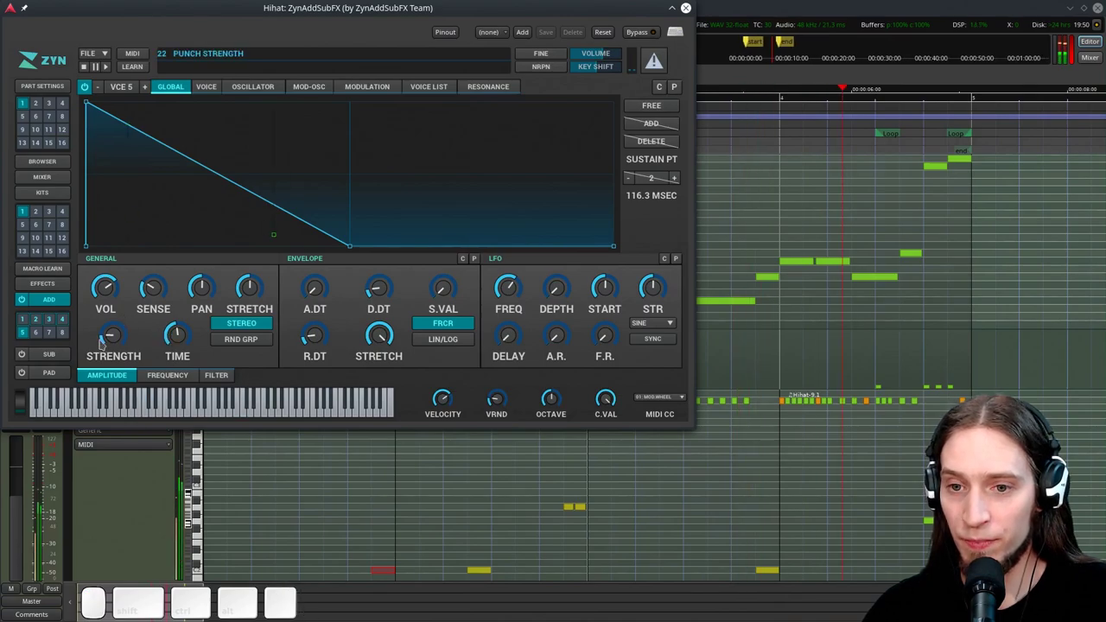
Raise the envelope punch strength to about 39, auditioning the hi-hat as you go
{"action": "left_click", "coordinate": [111, 328]}
{"action": "key", "text": "space"}
{"action": "left_click", "coordinate": [128, 342]}
{"action": "key", "text": "space"}
{"action": "left_click", "coordinate": [180, 342]}
{"action": "key", "text": "space"}
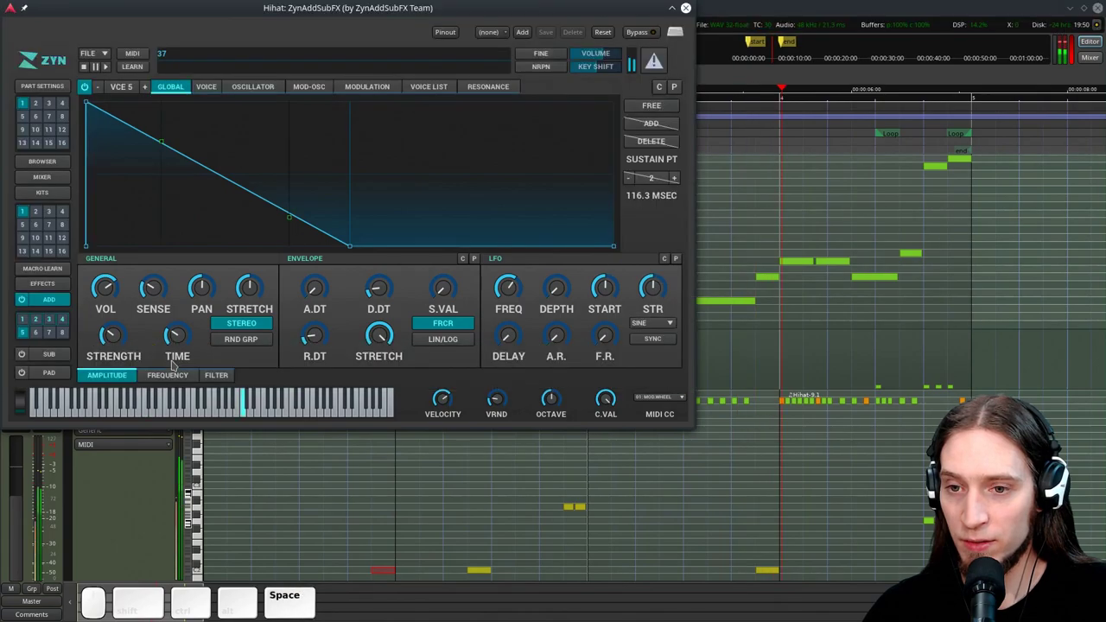
{"action": "key", "text": "space"}
{"action": "left_click", "coordinate": [184, 337]}
{"action": "key", "text": "space"}
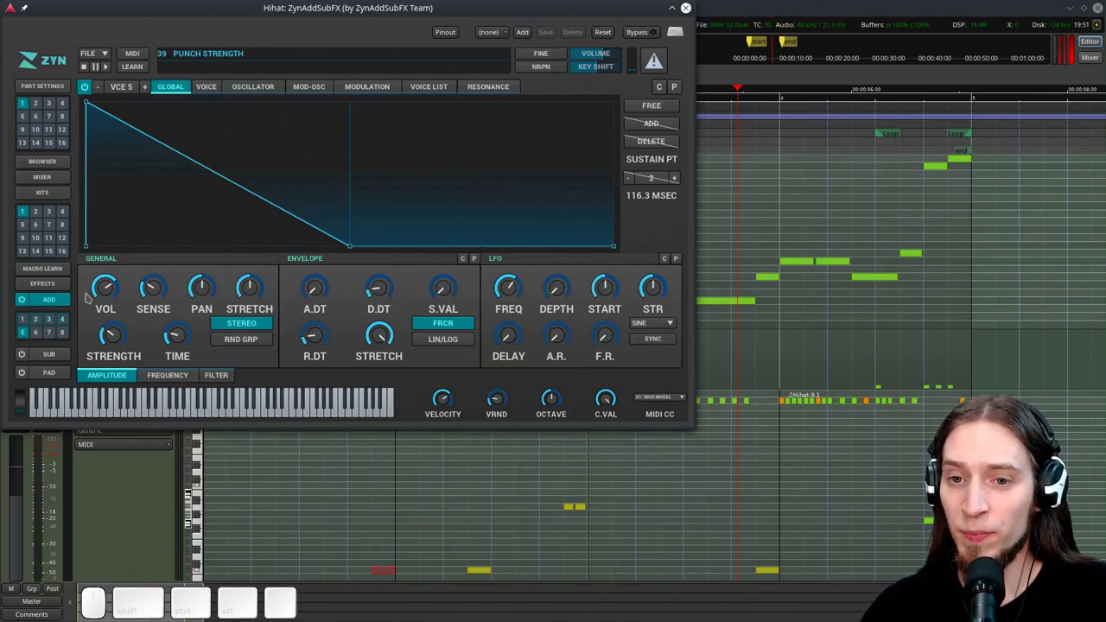
Make slot 1 of the Hihat part's insertion effects an EQ and shape its first Peak band
{"action": "left_click", "coordinate": [45, 287]}
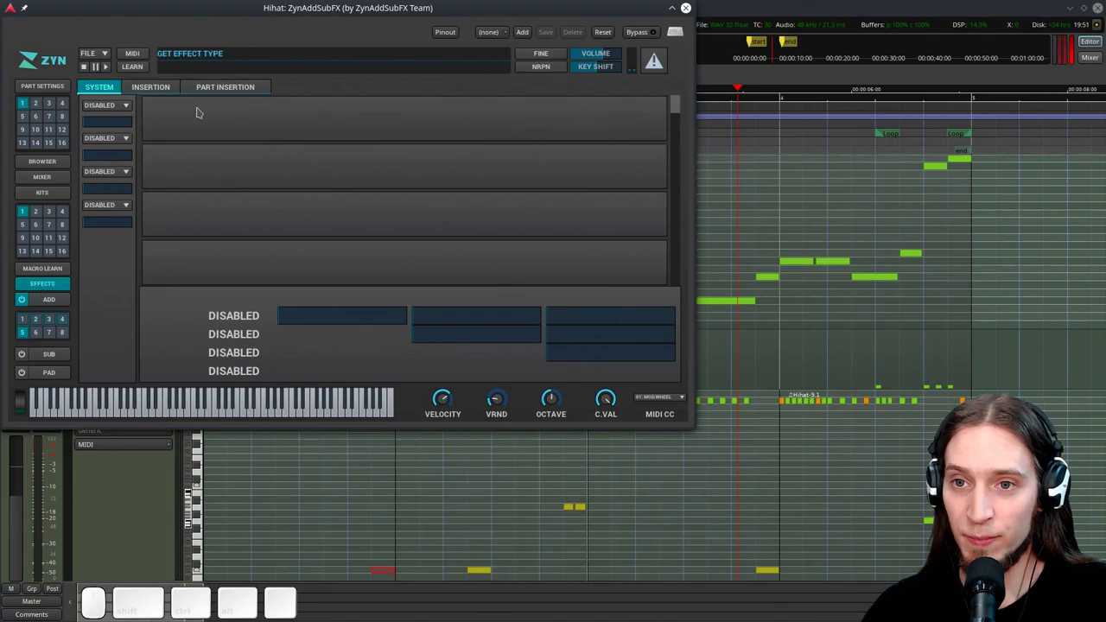
{"action": "left_click", "coordinate": [224, 84]}
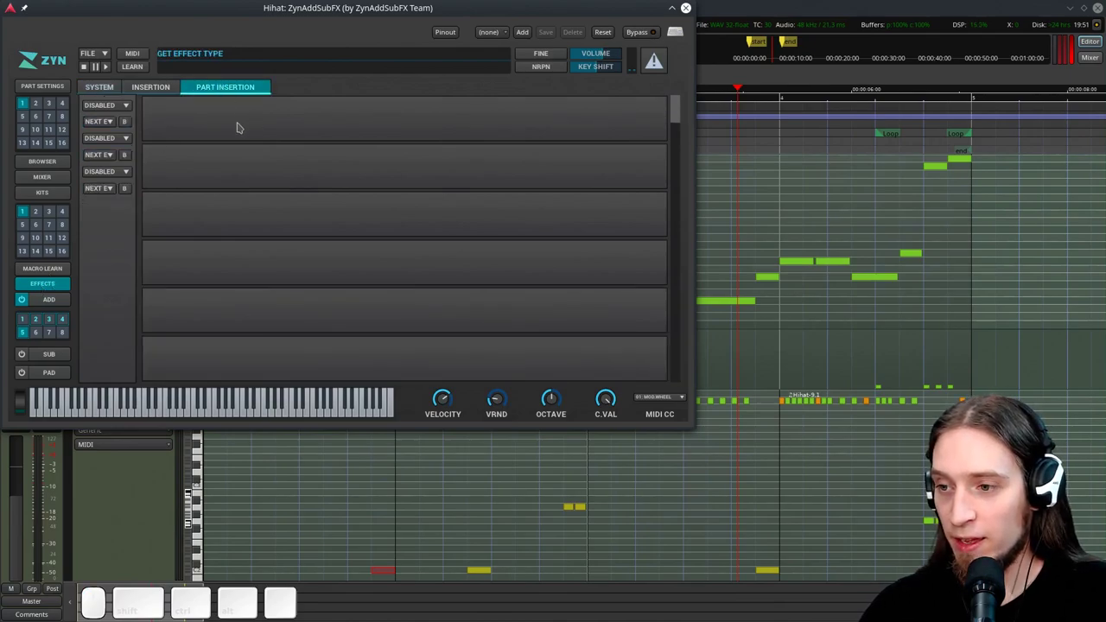
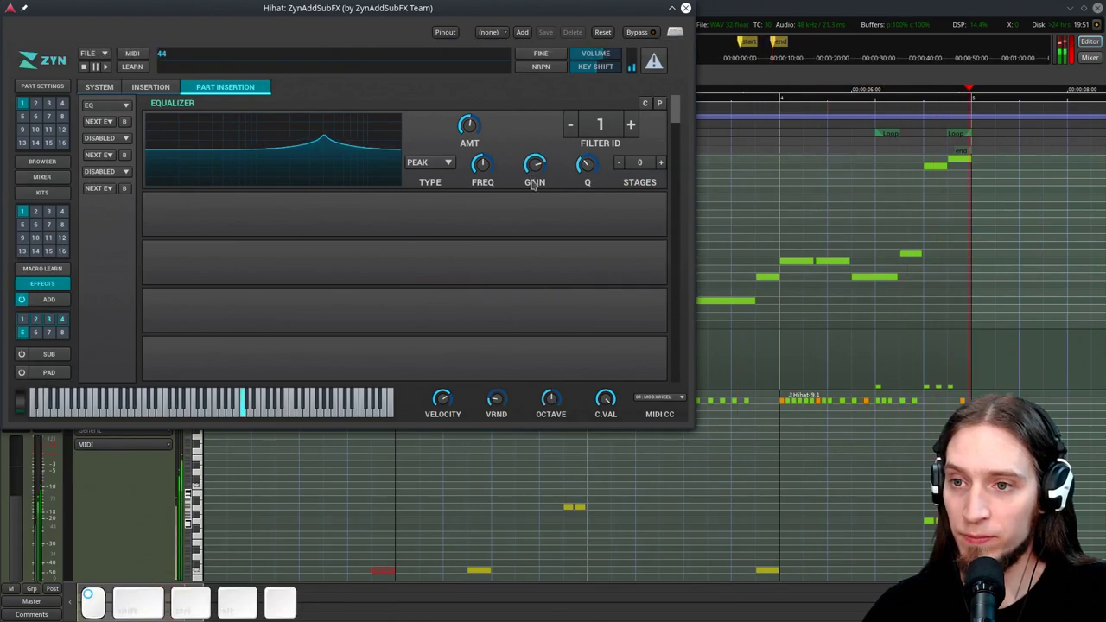
{"action": "left_click", "coordinate": [487, 170]}
{"action": "key", "text": "space"}
{"action": "key", "text": "space"}
{"action": "left_click_drag", "start_coordinate": [496, 168], "coordinate": [578, 165]}
{"action": "key", "text": "space"}
{"action": "left_click", "coordinate": [593, 167]}
{"action": "left_click", "coordinate": [543, 178]}
{"action": "left_click", "coordinate": [604, 173]}
{"action": "key", "text": "space"}
{"action": "left_click", "coordinate": [491, 166]}
{"action": "key", "text": "space"}
{"action": "left_click", "coordinate": [531, 169]}
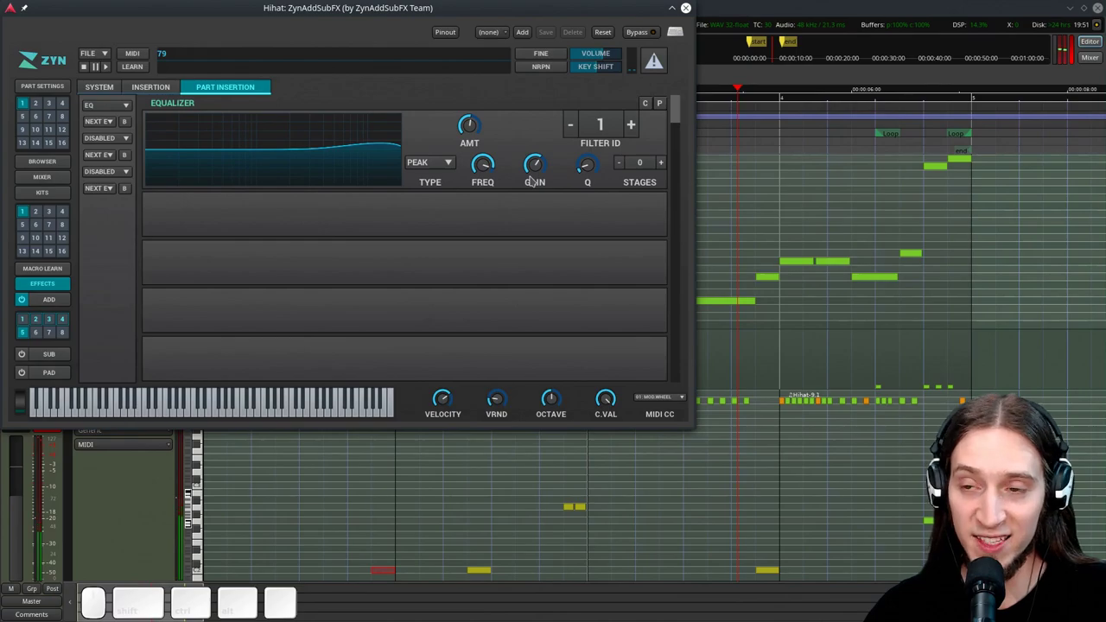
{"action": "key", "text": "space"}
{"action": "key", "text": "space"}
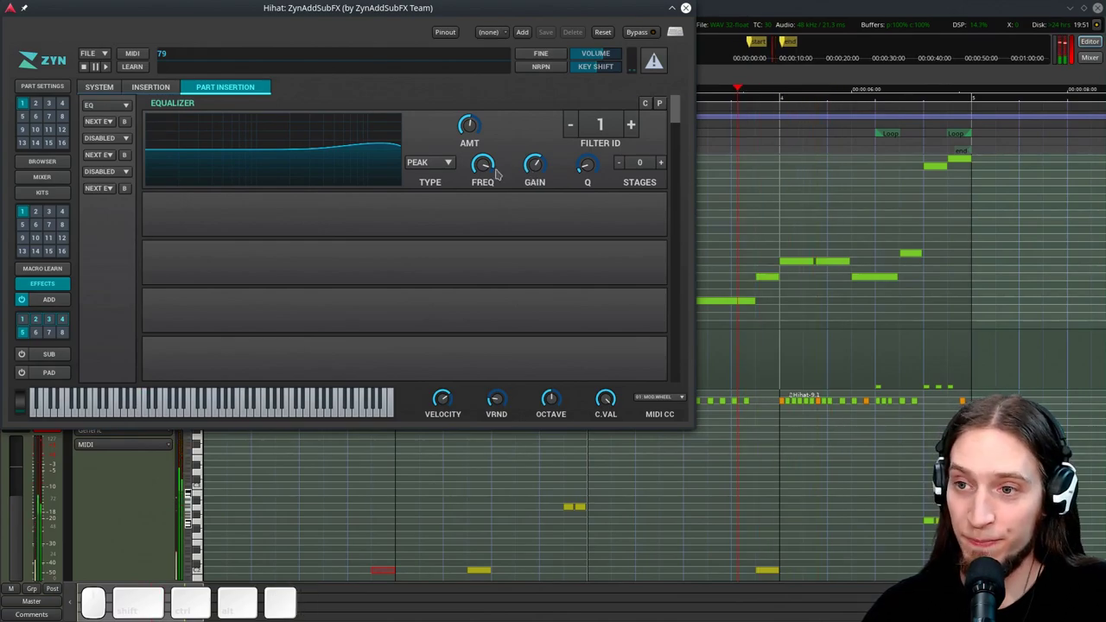
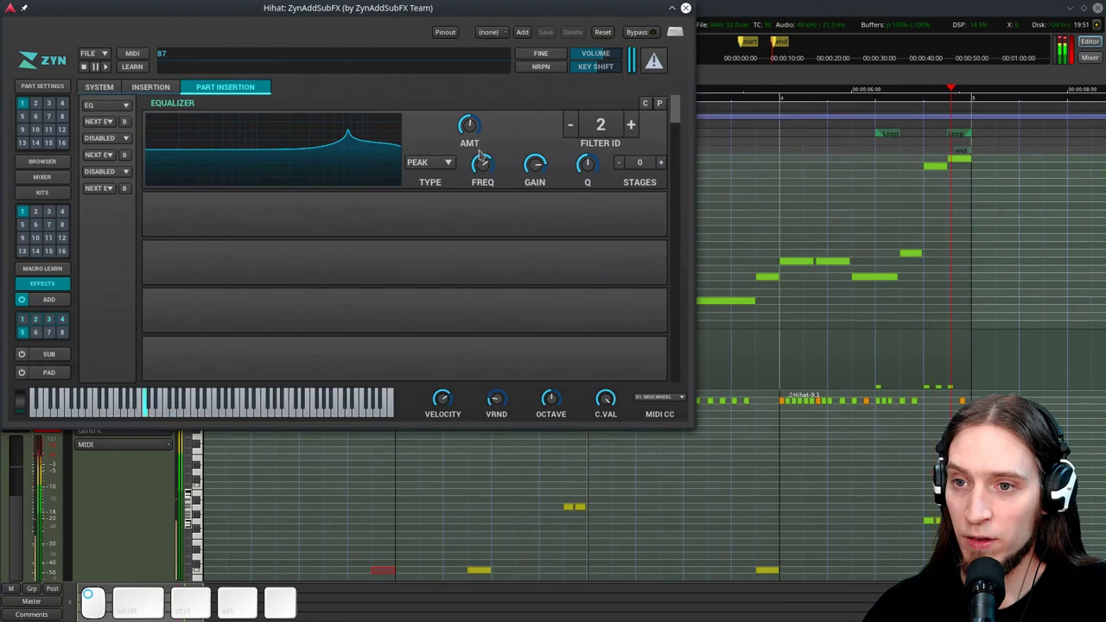
Shape the second EQ band as a Peak filter, adjusting its Freq, Gain and Q while auditioning
{"action": "key", "text": "space"}
{"action": "left_click_drag", "start_coordinate": [484, 149], "coordinate": [519, 168]}
{"action": "key", "text": "space"}
{"action": "left_click_drag", "start_coordinate": [490, 167], "coordinate": [536, 171]}
{"action": "key", "text": "space"}
{"action": "key", "text": "space"}
{"action": "key", "text": "space"}
{"action": "left_click_drag", "start_coordinate": [426, 162], "coordinate": [469, 211]}
{"action": "left_click", "coordinate": [533, 174]}
{"action": "key", "text": "space"}
{"action": "left_click_drag", "start_coordinate": [486, 157], "coordinate": [501, 118]}
{"action": "key", "text": "space"}
{"action": "key", "text": "space"}
Set the third EQ band to Peak and tune its frequency, gain and Q
{"action": "left_click", "coordinate": [501, 118]}
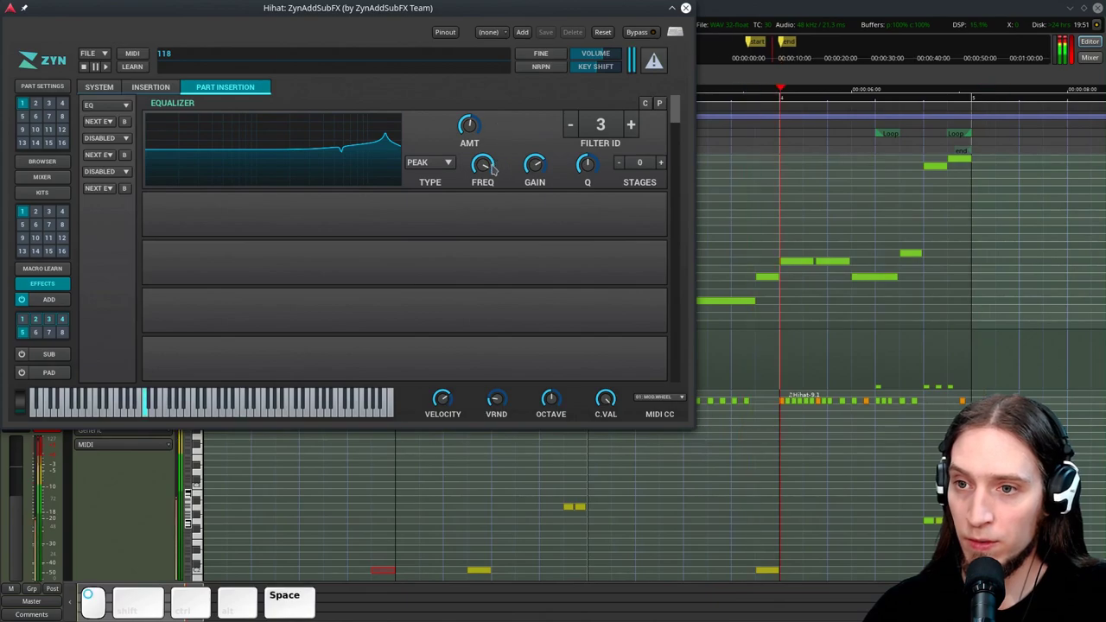
{"action": "key", "text": "space"}
{"action": "scroll", "scroll_direction": "up", "scroll_amount": 3}
{"action": "key", "text": "space"}
{"action": "left_click", "coordinate": [591, 151]}
{"action": "key", "text": "space"}
{"action": "left_click", "coordinate": [548, 168]}
{"action": "key", "text": "space"}
{"action": "left_click", "coordinate": [551, 202]}
{"action": "key", "text": "space"}
{"action": "left_click_drag", "start_coordinate": [543, 162], "coordinate": [542, 153]}
{"action": "key", "text": "space"}
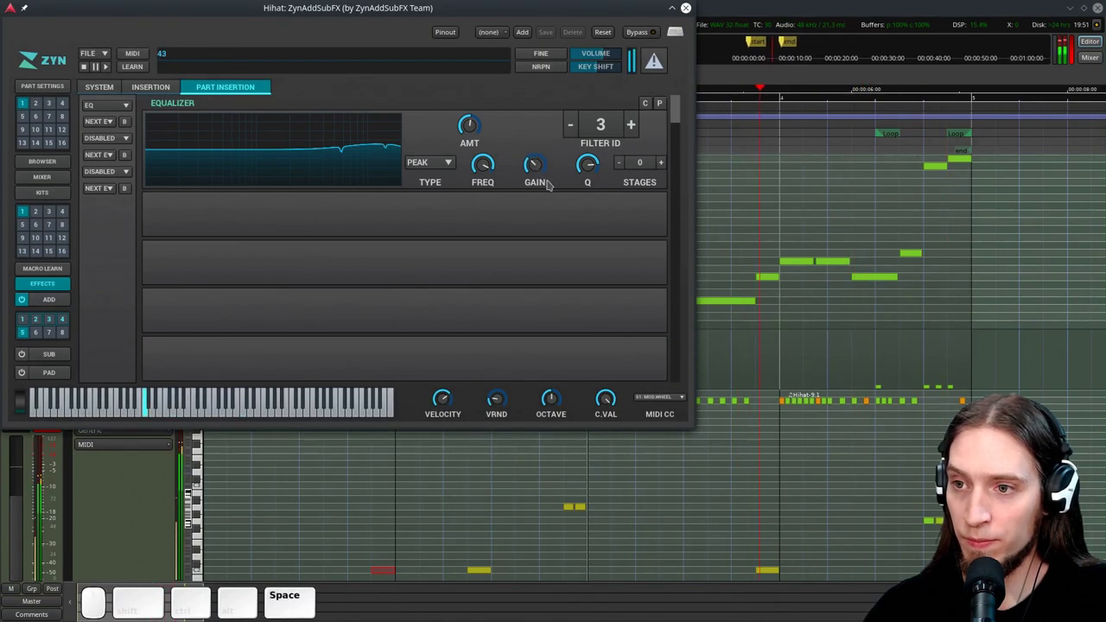
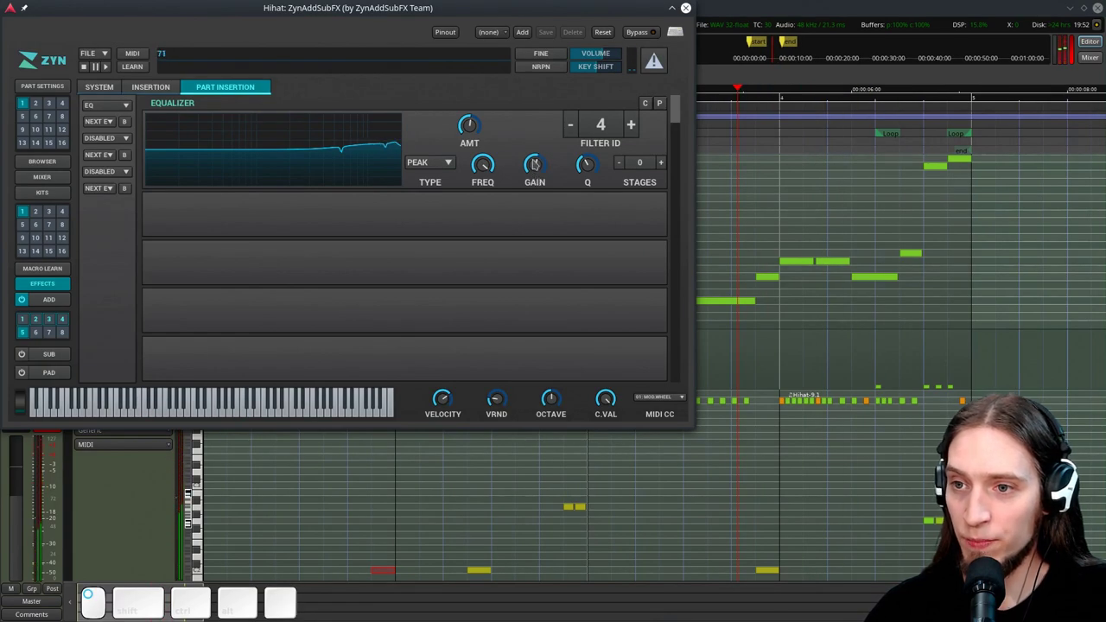
Set the fourth EQ band to Peak and adjust its gain, auditioning the hi-hat
{"action": "left_click", "coordinate": [494, 169]}
{"action": "key", "text": "space"}
{"action": "scroll", "scroll_direction": "up", "scroll_amount": 3}
{"action": "key", "text": "space"}
{"action": "key", "text": "space"}
{"action": "left_click", "coordinate": [591, 176]}
{"action": "key", "text": "space"}
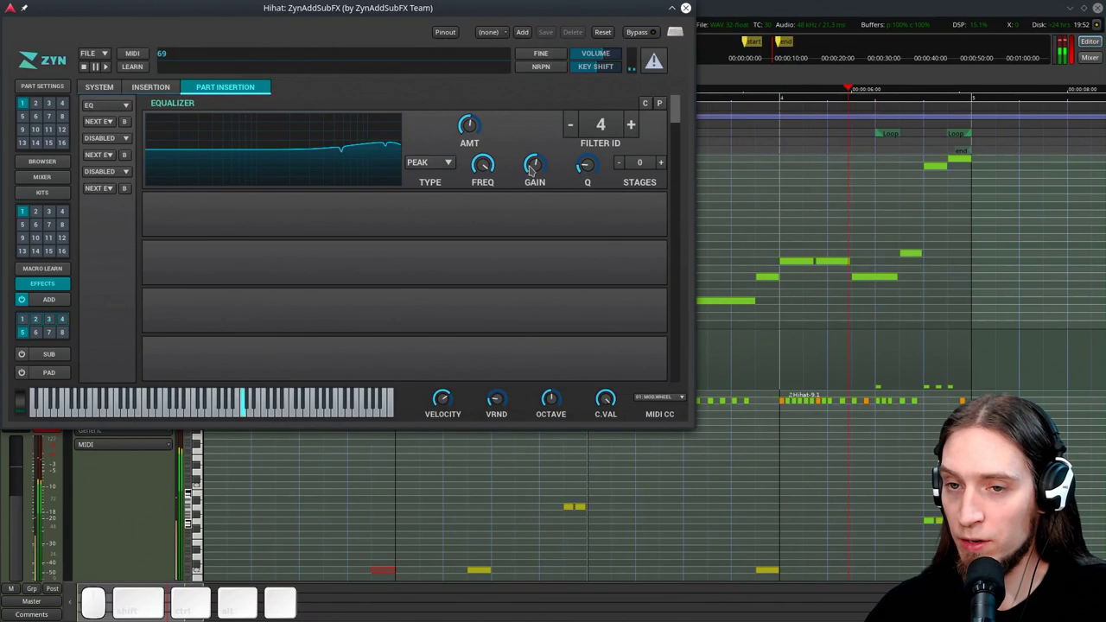
{"action": "key", "text": "space"}
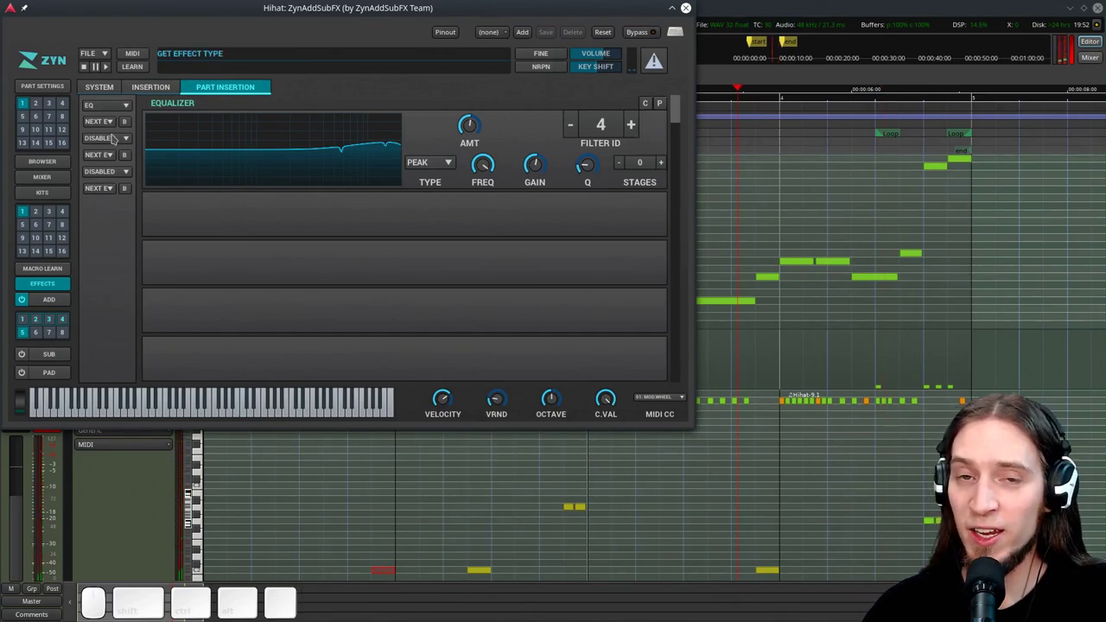
Make slot 2 a Reverb with the Cathedral preset and adjust its Size and decay Time
{"action": "left_click_drag", "start_coordinate": [117, 136], "coordinate": [175, 167]}
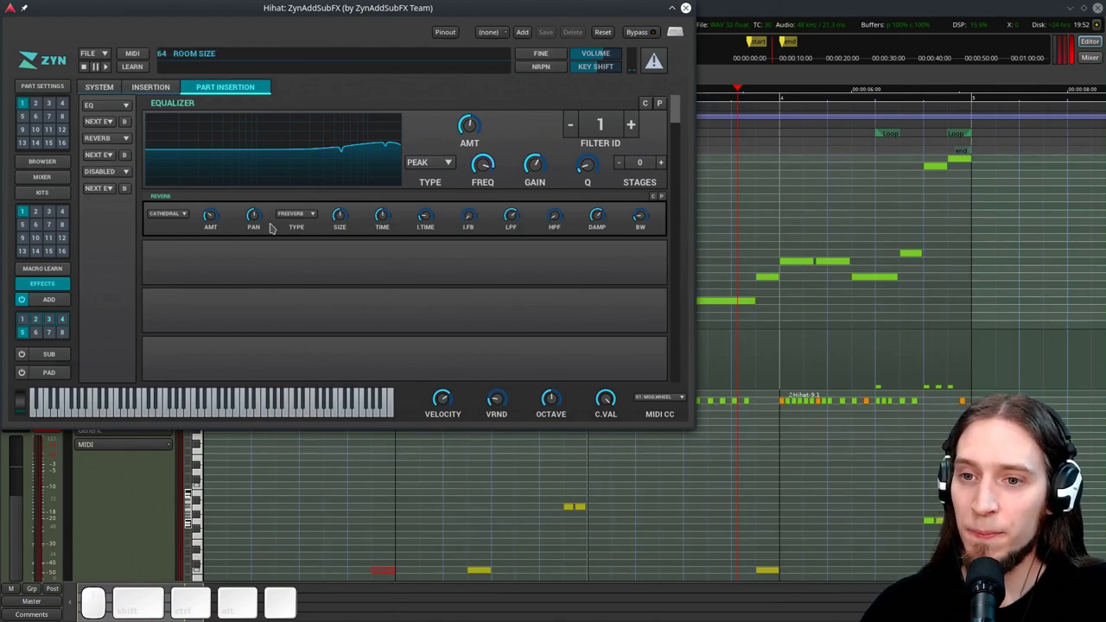
{"action": "left_click_drag", "start_coordinate": [217, 219], "coordinate": [299, 195]}
{"action": "left_click", "coordinate": [432, 219]}
{"action": "key", "text": "space"}
{"action": "key", "text": "space"}
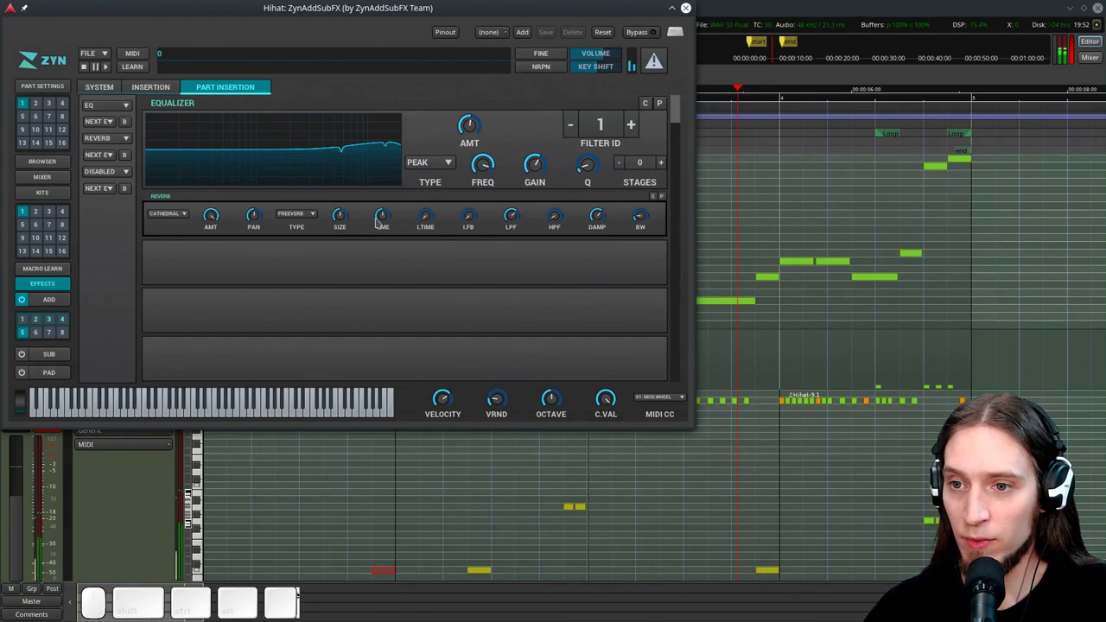
{"action": "left_click_drag", "start_coordinate": [385, 219], "coordinate": [372, 245]}
{"action": "key", "text": "space"}
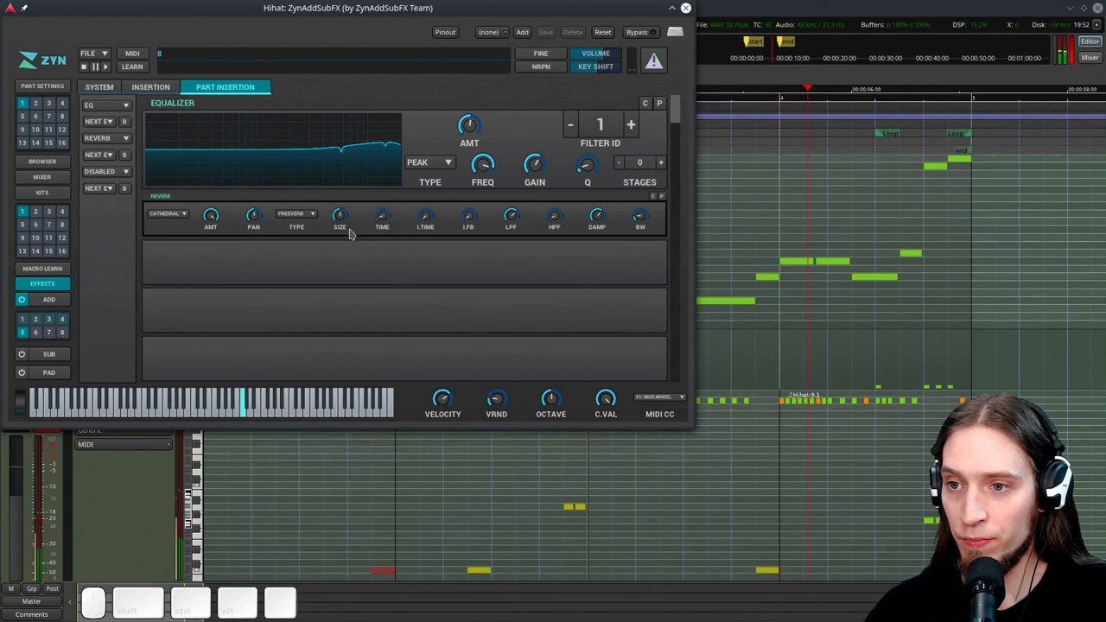
{"action": "key", "text": "space"}
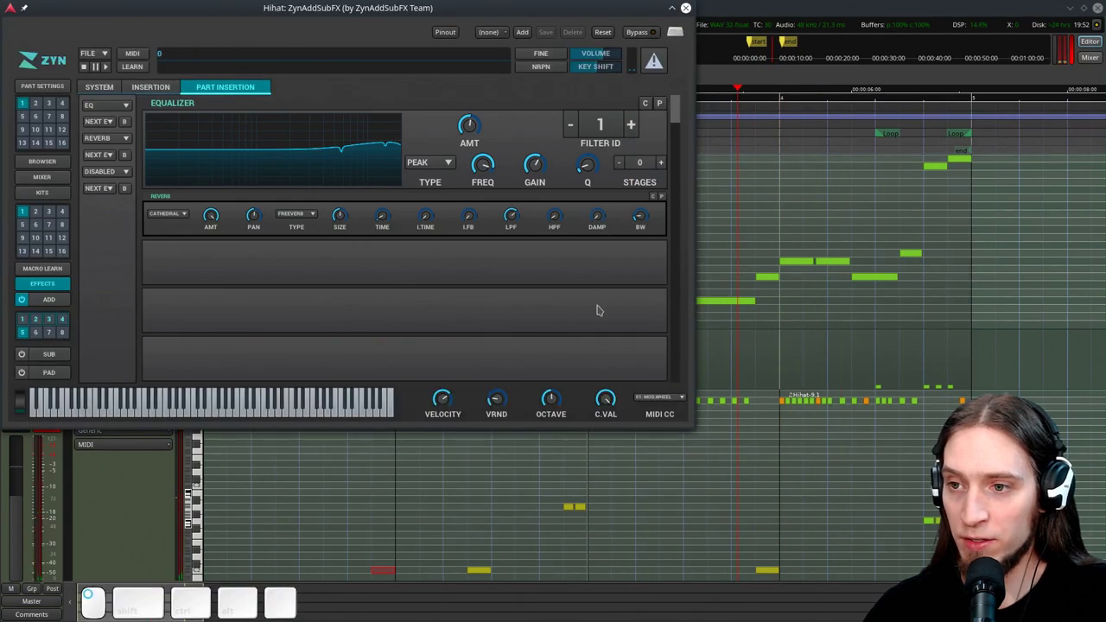
{"action": "key", "text": "space"}
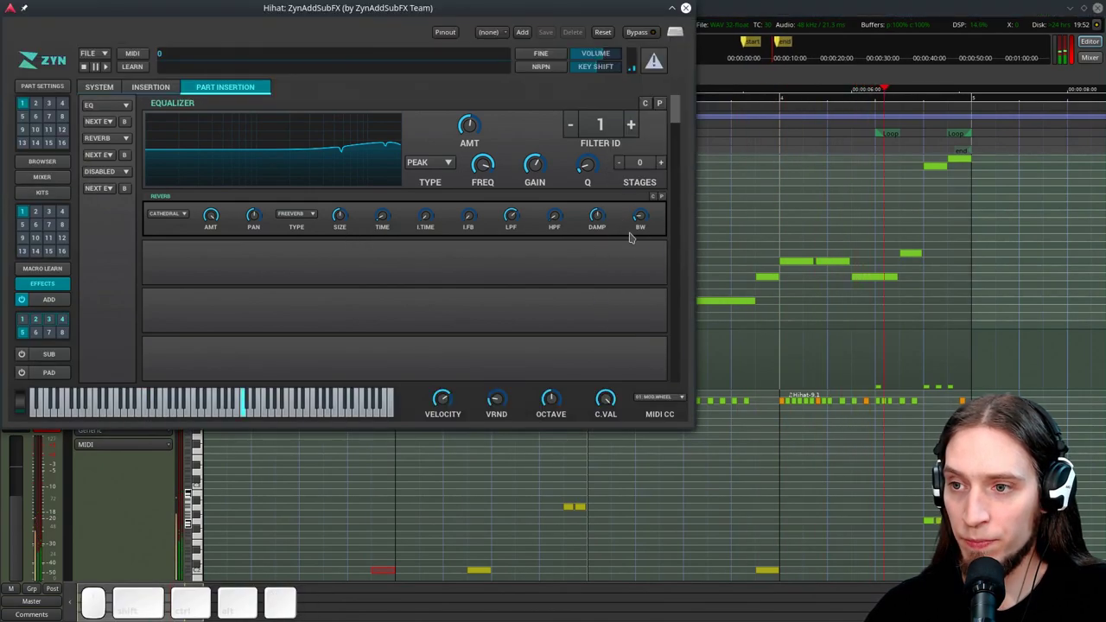
{"action": "key", "text": "space"}
Tune the reverb's low-pass filter and damping while auditioning the hi-hat
{"action": "left_click", "coordinate": [348, 222]}
{"action": "key", "text": "space"}
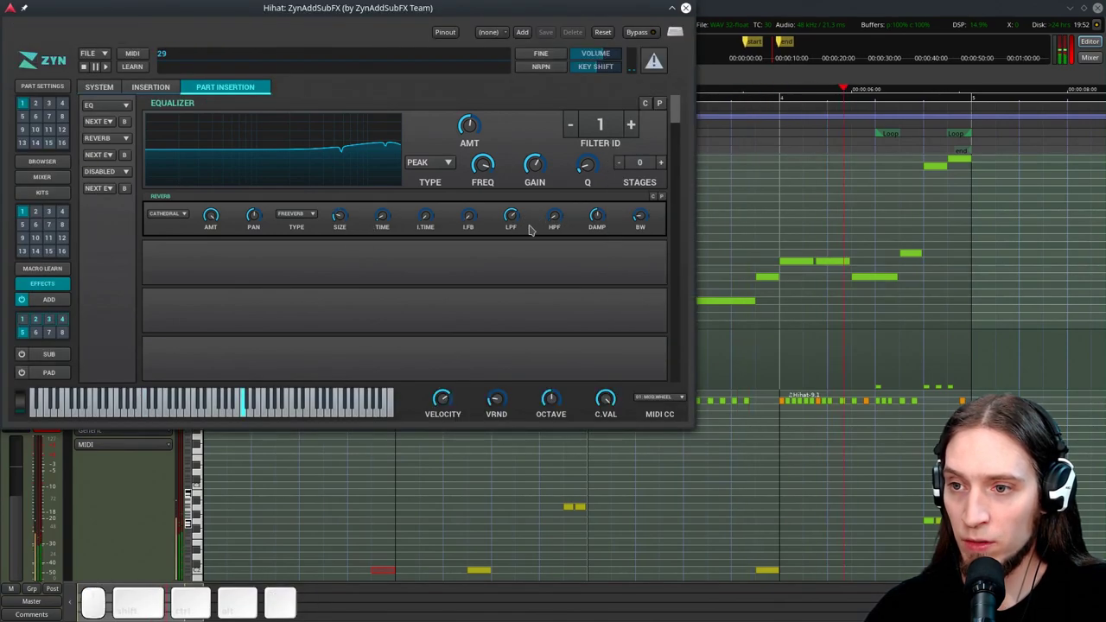
{"action": "key", "text": "space"}
{"action": "left_click", "coordinate": [519, 214]}
{"action": "key", "text": "space"}
{"action": "key", "text": "space"}
{"action": "left_click", "coordinate": [510, 214]}
{"action": "key", "text": "space"}
{"action": "key", "text": "space"}
{"action": "left_click", "coordinate": [563, 218]}
{"action": "key", "text": "space"}
{"action": "left_click", "coordinate": [558, 220]}
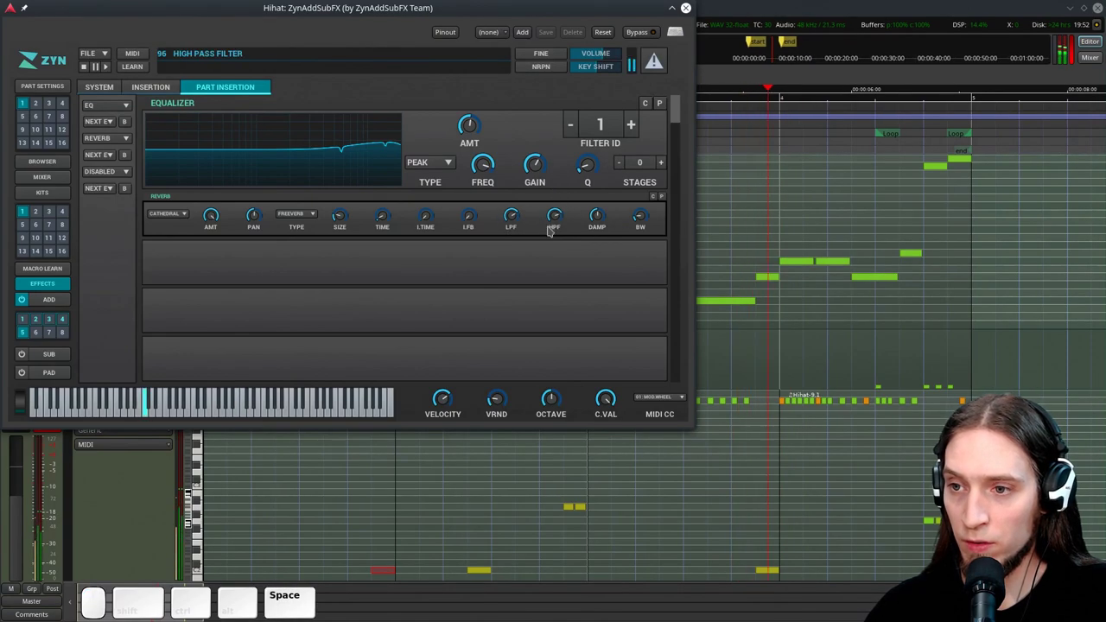
{"action": "left_click", "coordinate": [556, 219]}
{"action": "key", "text": "space"}
Set the reverb's high-pass filter to thin the hi-hat's low end, auditioning as you go
{"action": "left_click_drag", "start_coordinate": [220, 221], "coordinate": [226, 299]}
{"action": "key", "text": "space"}
{"action": "left_click", "coordinate": [222, 213]}
{"action": "key", "text": "space"}
{"action": "left_click", "coordinate": [222, 214]}
{"action": "key", "text": "space"}
{"action": "left_click", "coordinate": [216, 230]}
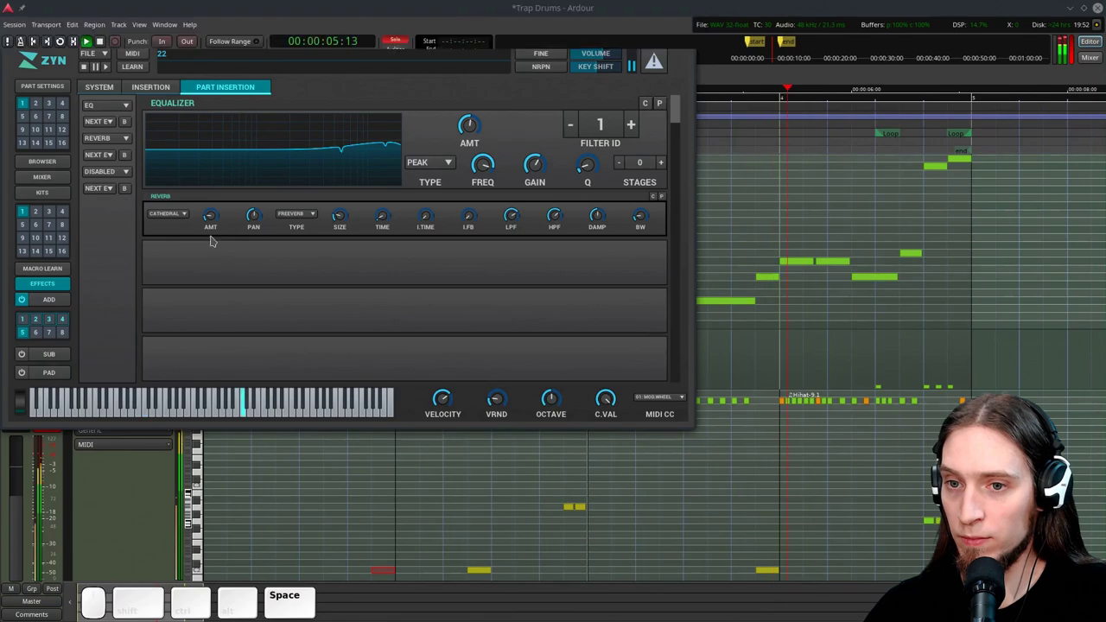
{"action": "key", "text": "space"}
{"action": "left_click", "coordinate": [219, 216]}
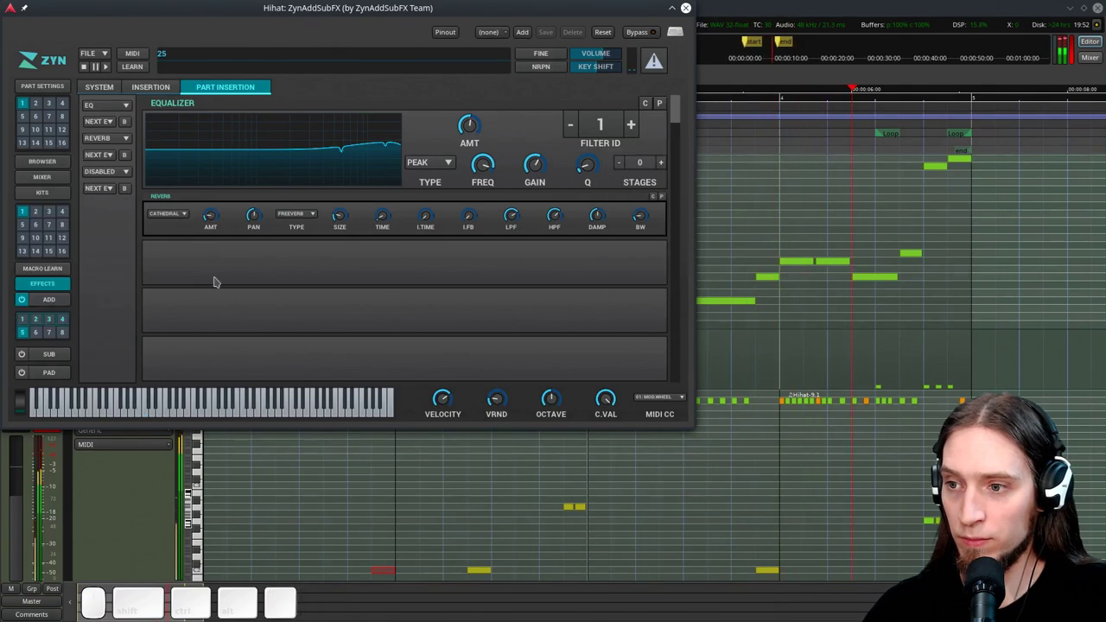
{"action": "key", "text": "space"}
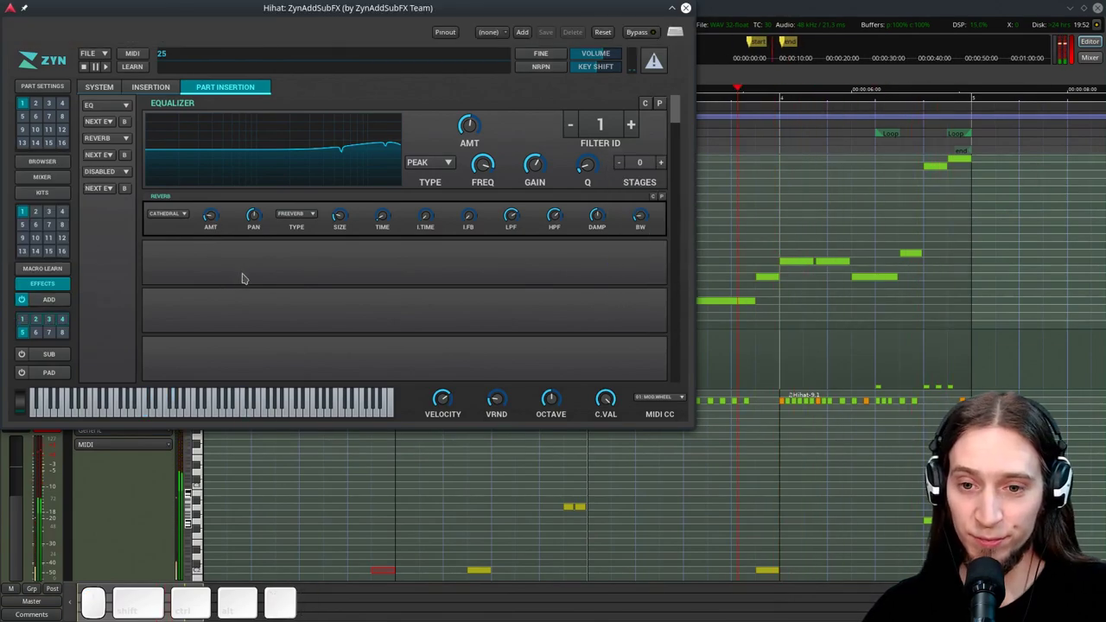
Audition the finished hi-hat, then close ZynAddSubFX to return to the Trap Drums editor
{"action": "left_click", "coordinate": [181, 10]}
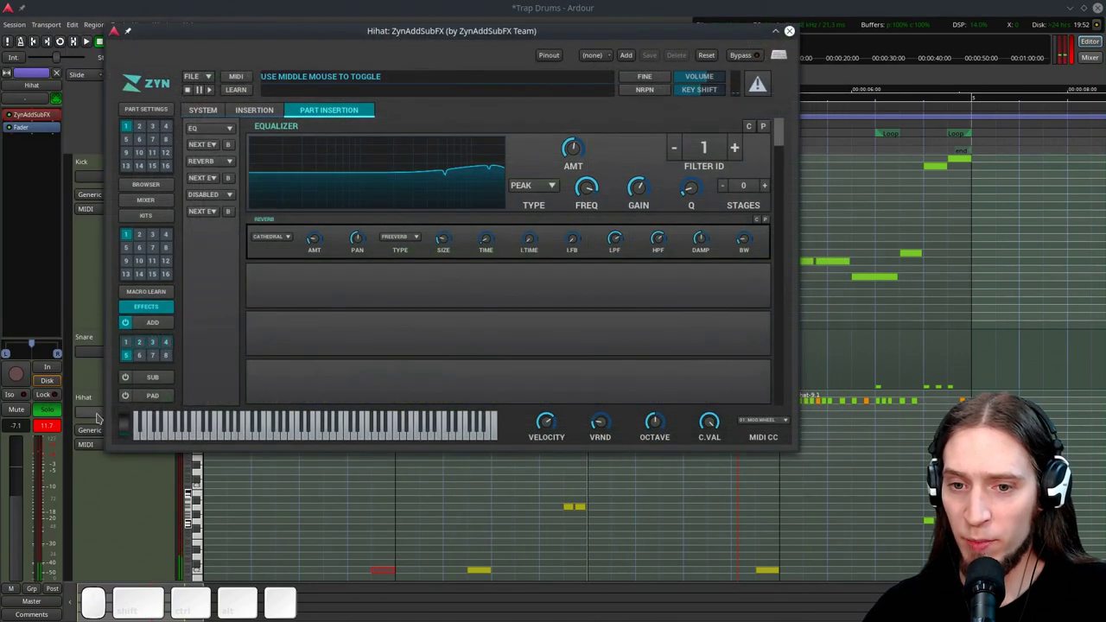
{"action": "key", "text": "space"}
{"action": "key", "text": "space"}
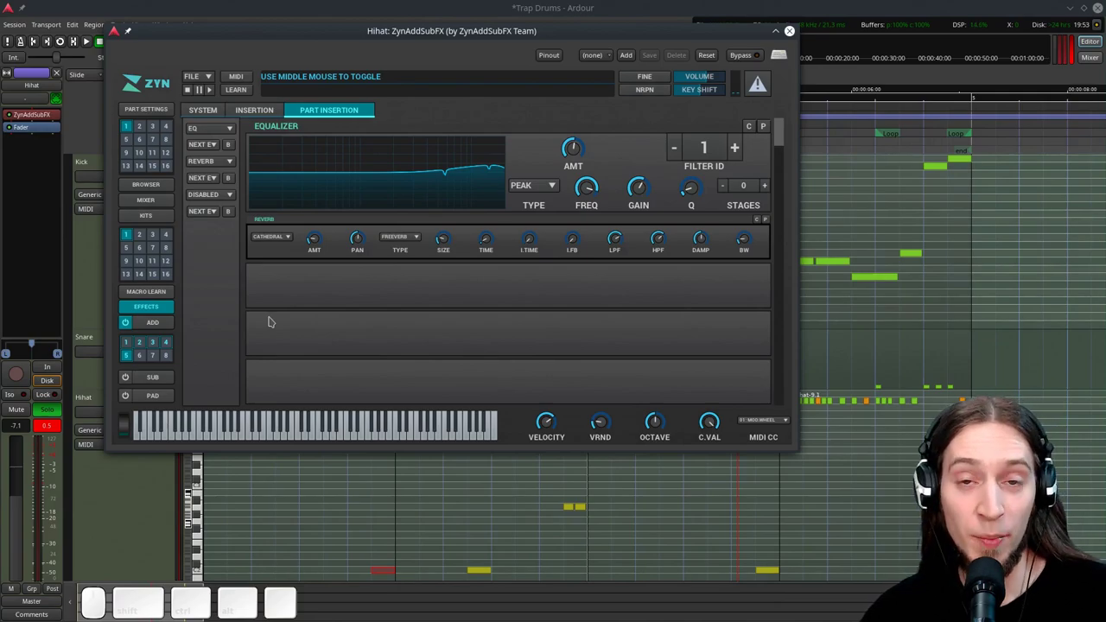
{"action": "key", "text": "space"}
{"action": "key", "text": "l"}
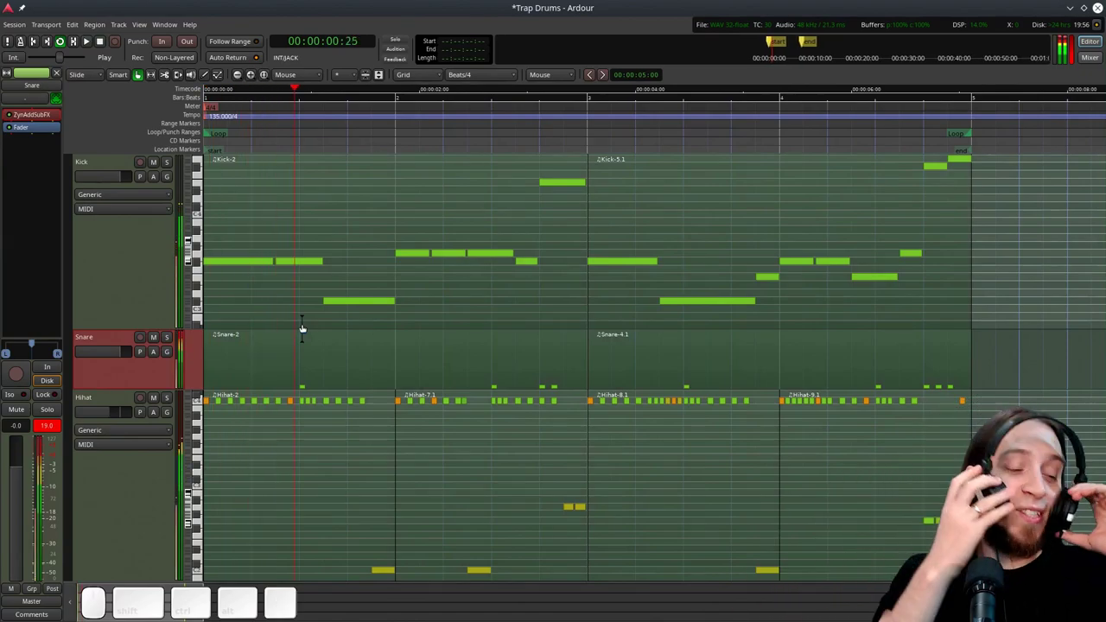